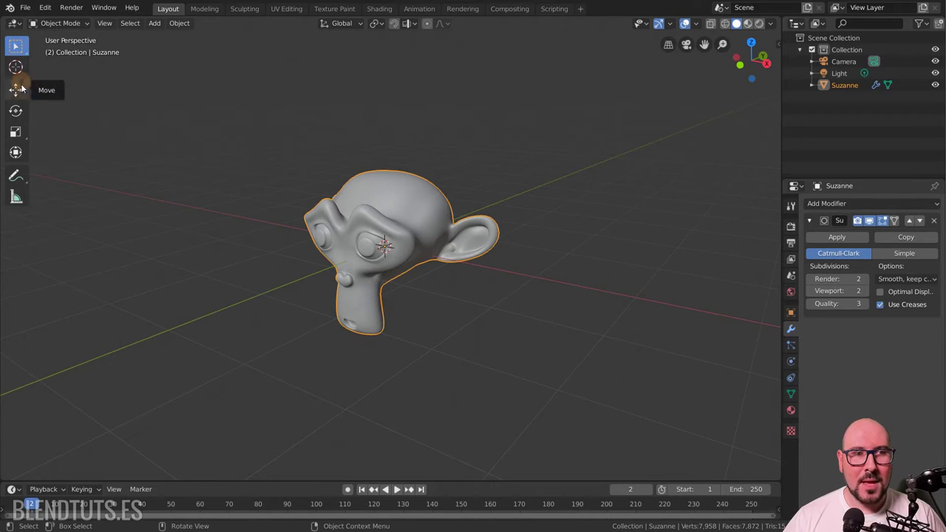
# Switch to the Move tool, drag Suzanne's gizmo and cancel so she stays put.
pyautogui.rightClick(18, 94)
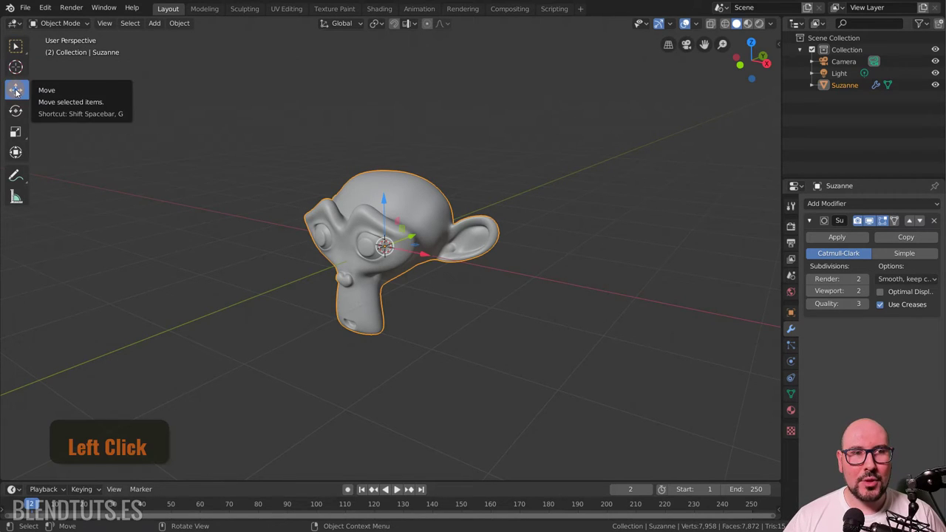
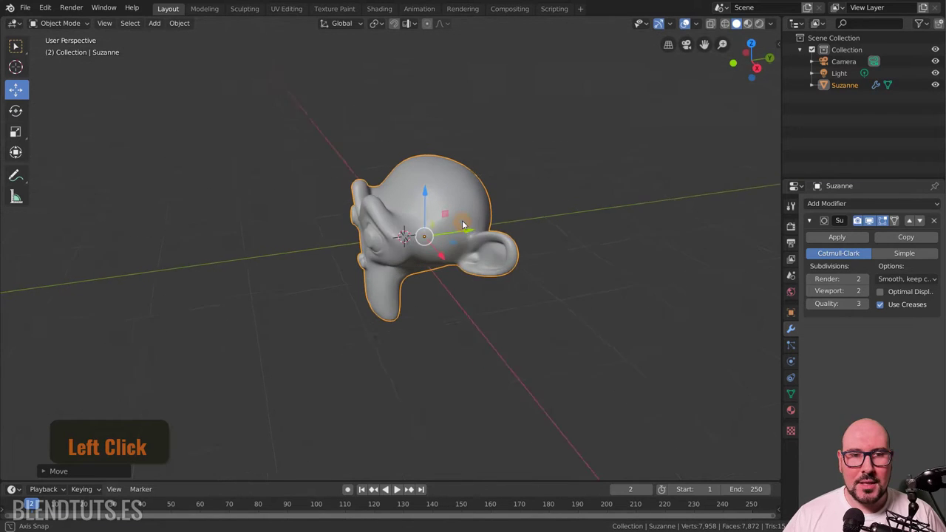
pyautogui.scroll(3)
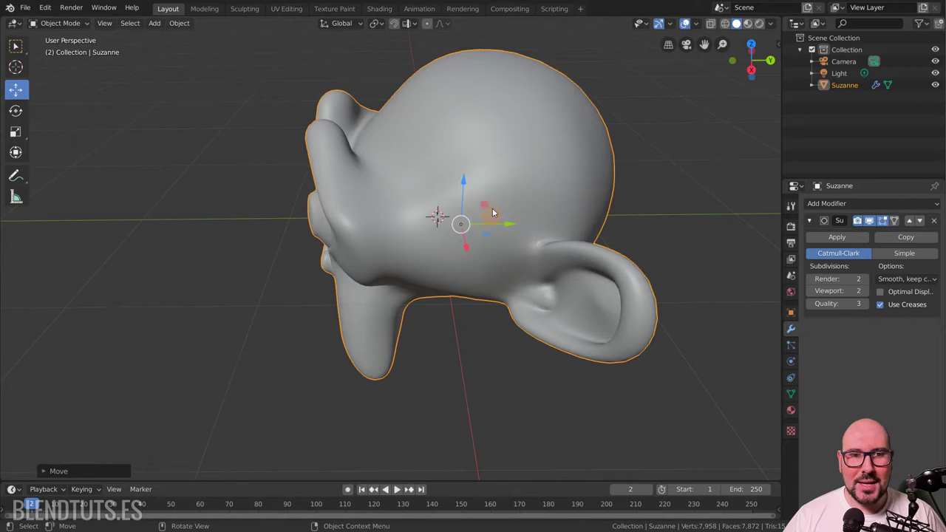
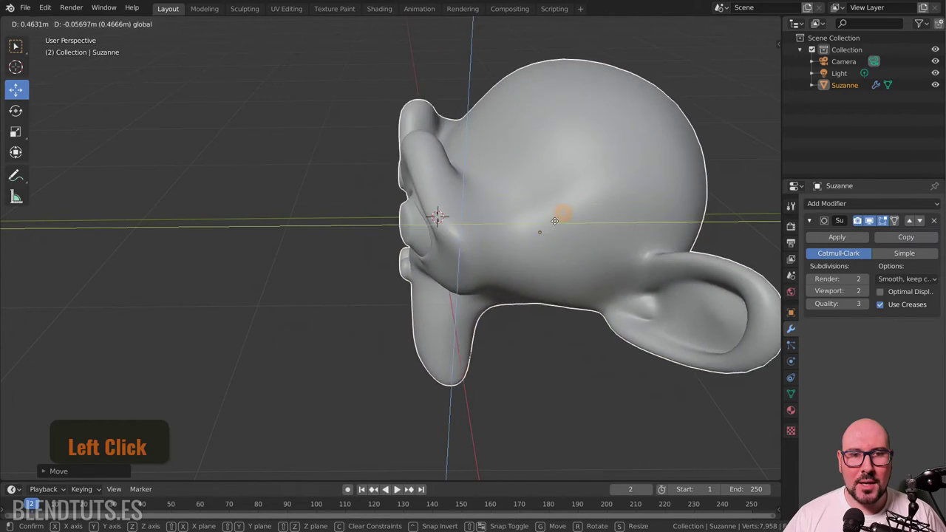
pyautogui.rightClick(515, 143)
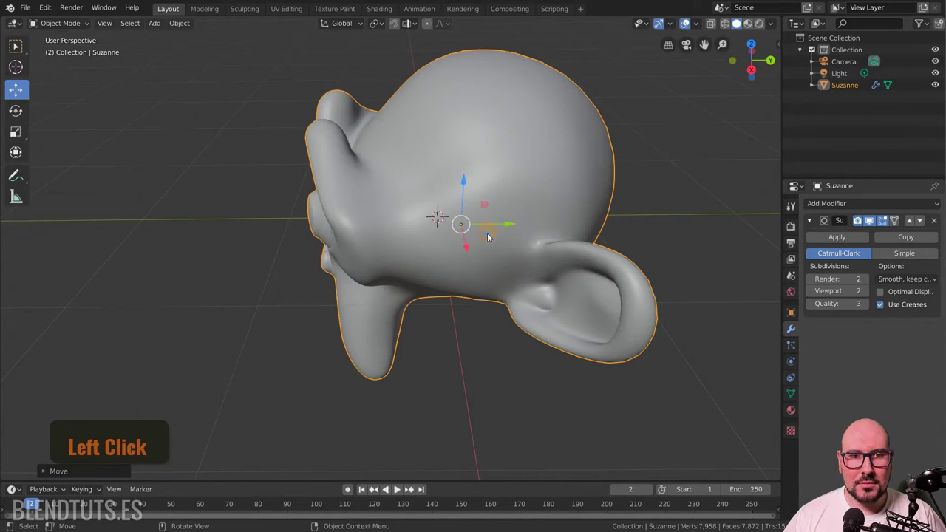
pyautogui.click(525, 226)
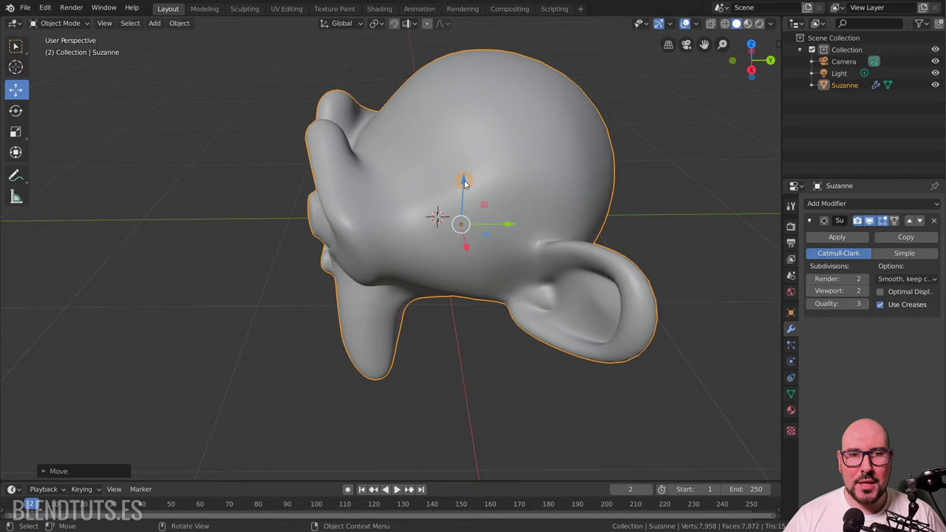
pyautogui.click(466, 186)
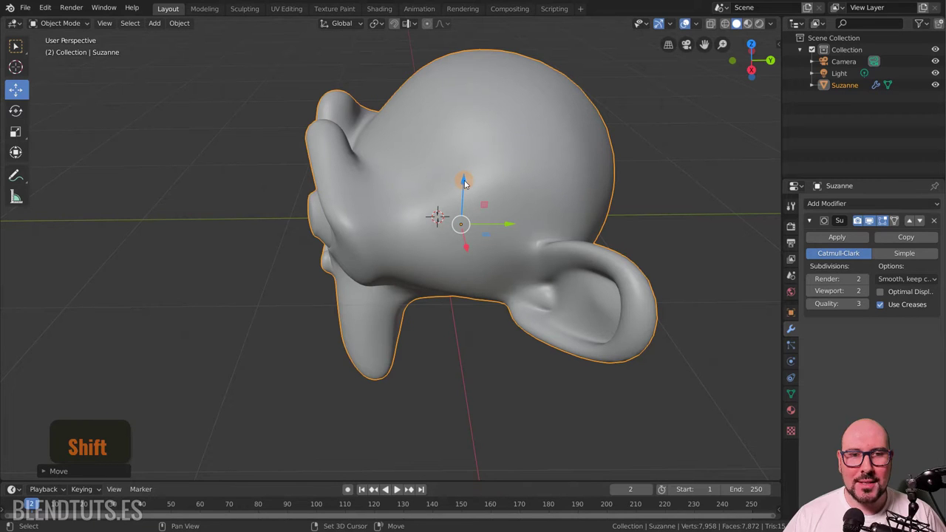
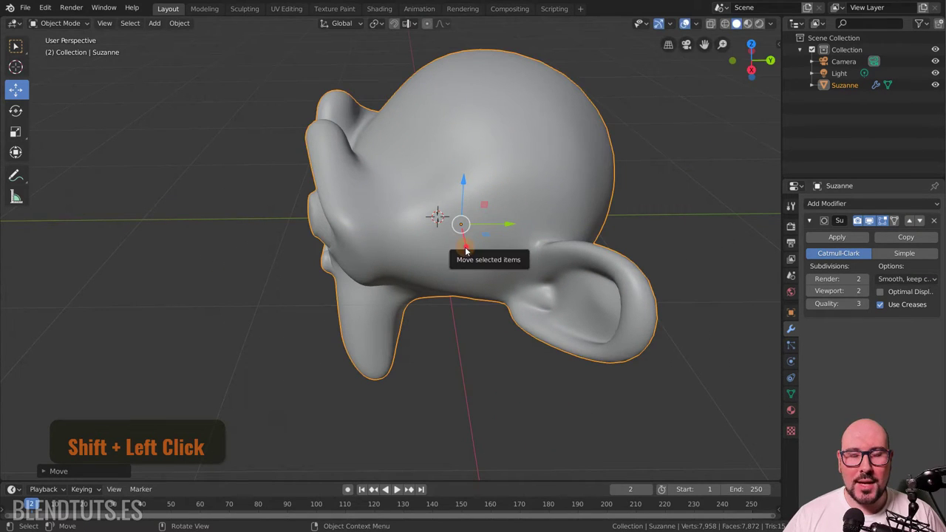
# Trial-move Suzanne through the scene again and leave her in her original place.
pyautogui.click(468, 253)
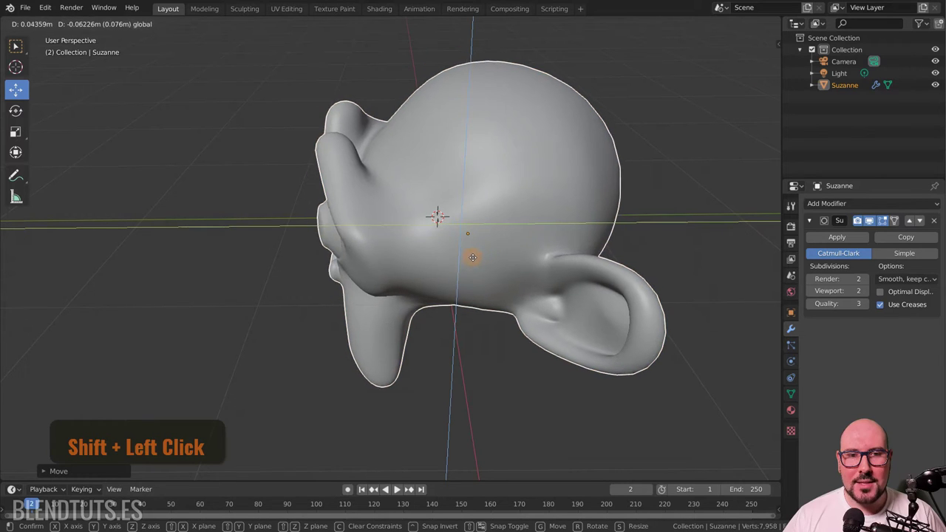
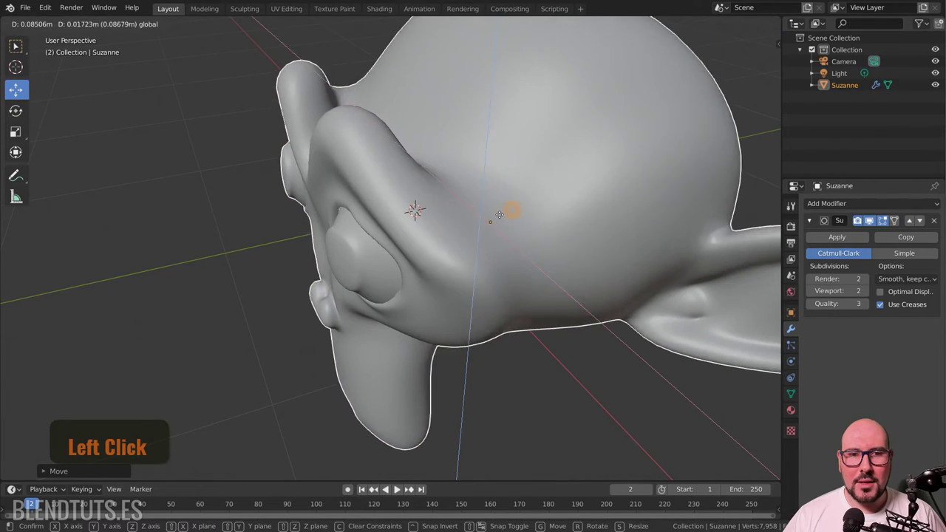
pyautogui.rightClick(503, 224)
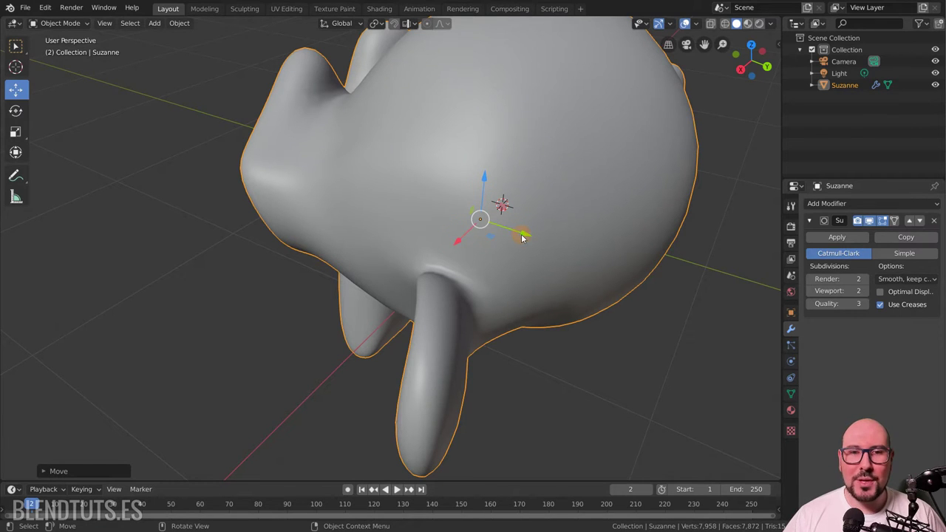
pyautogui.click(473, 221)
pyautogui.scroll(3)
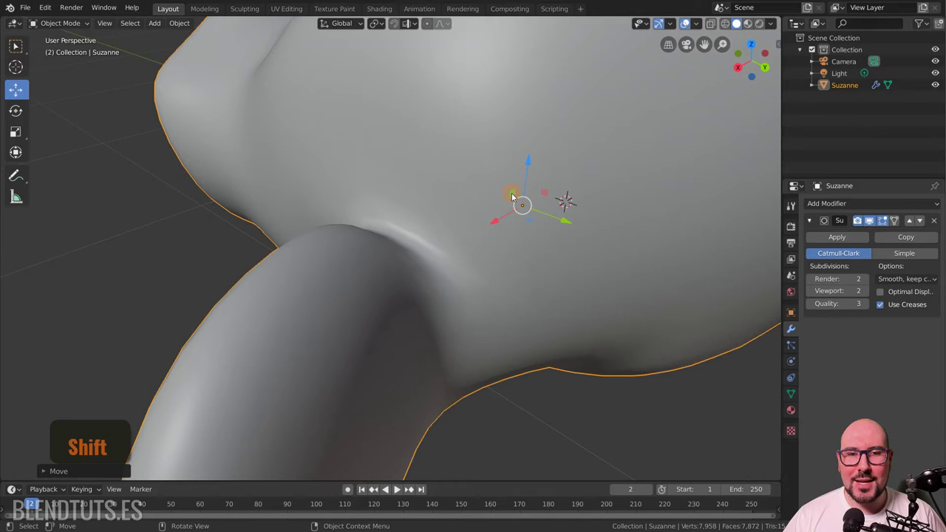
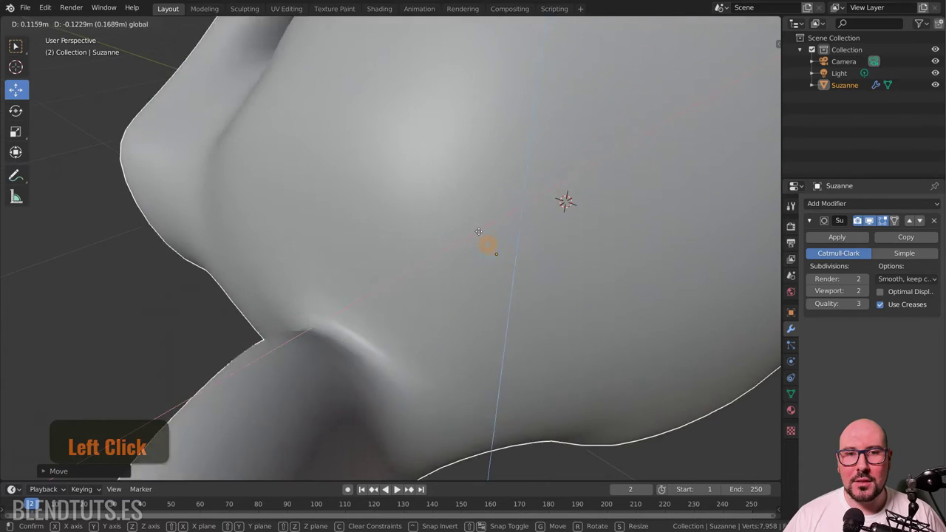
pyautogui.click(476, 221)
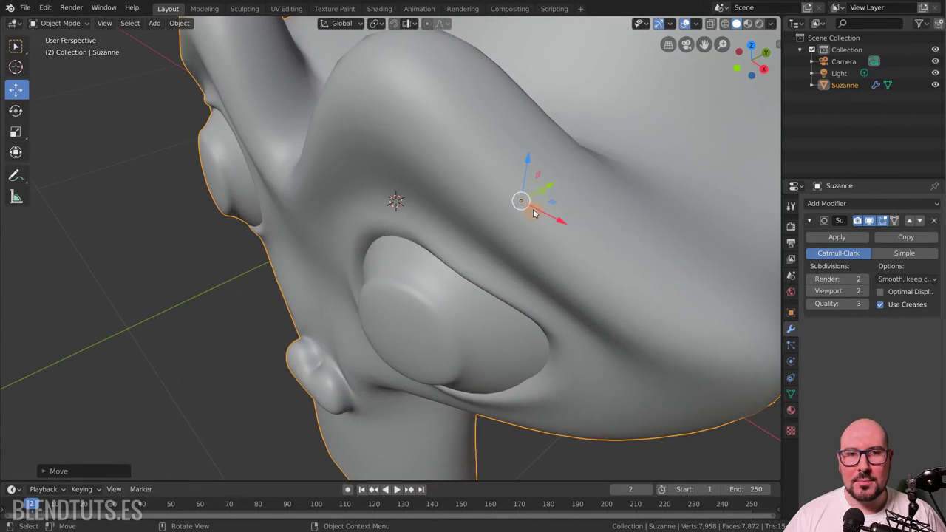
pyautogui.click(542, 202)
pyautogui.scroll(-3)
# Add a Mesh > Plane via Shift+A, move it away from Suzanne, then reselect Suzanne.
pyautogui.press('shift+a')
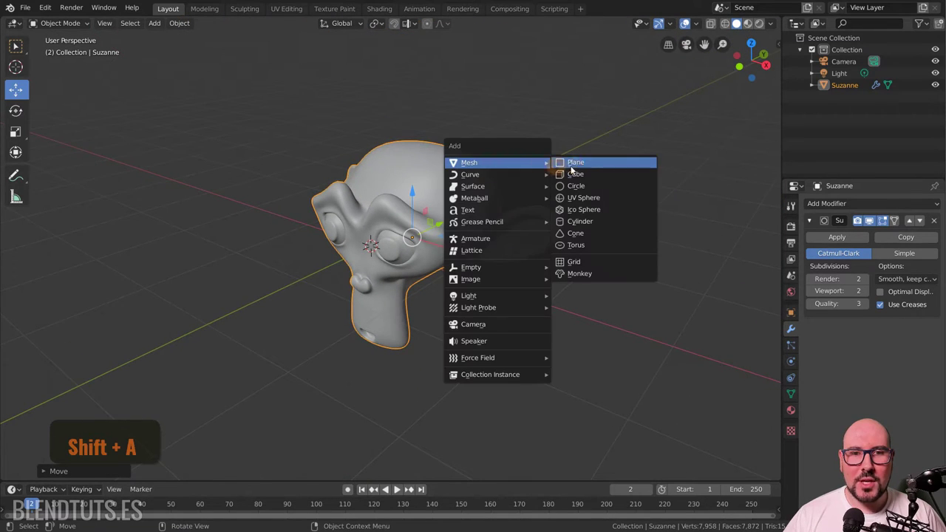
pyautogui.click(579, 172)
pyautogui.press('g')
pyautogui.click(432, 210)
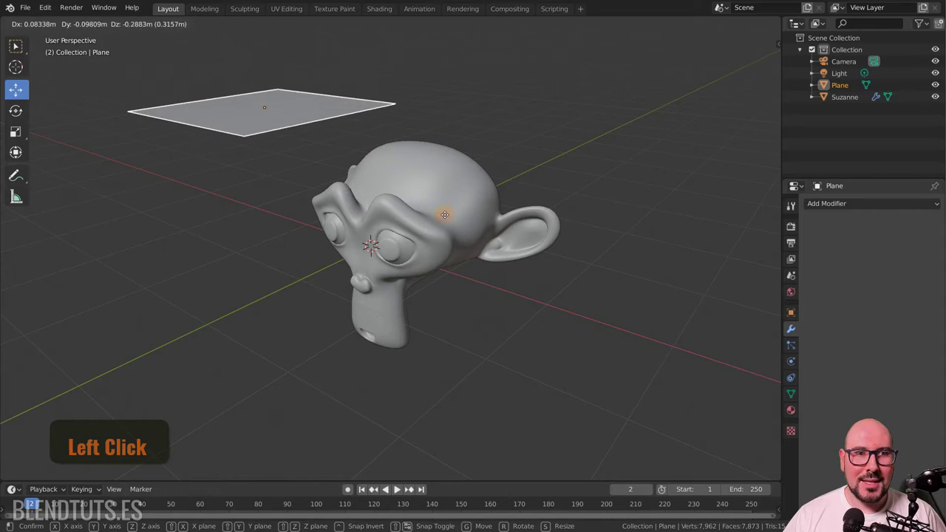
pyautogui.click(436, 193)
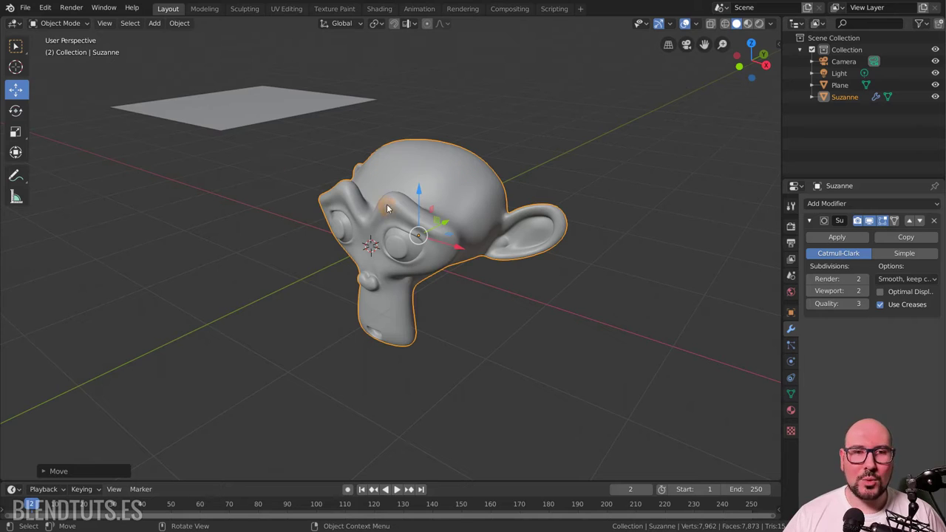
pyautogui.click(20, 118)
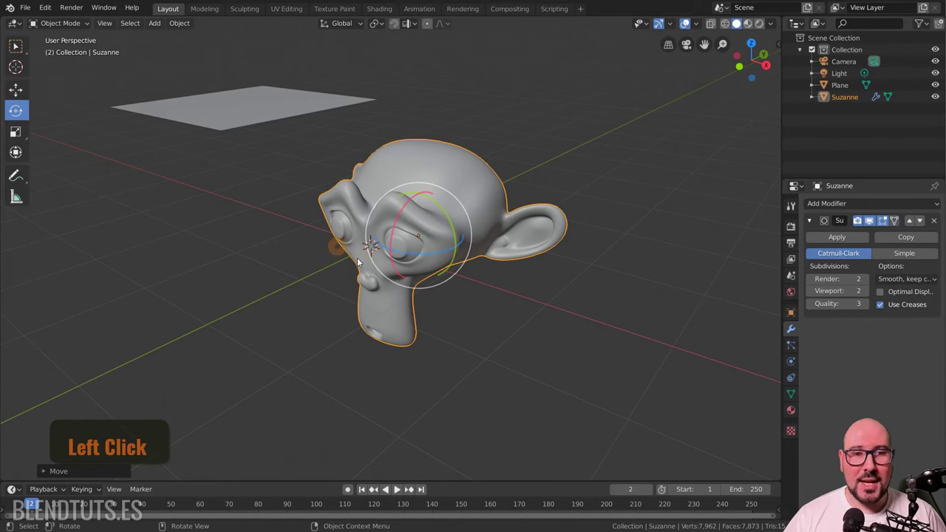
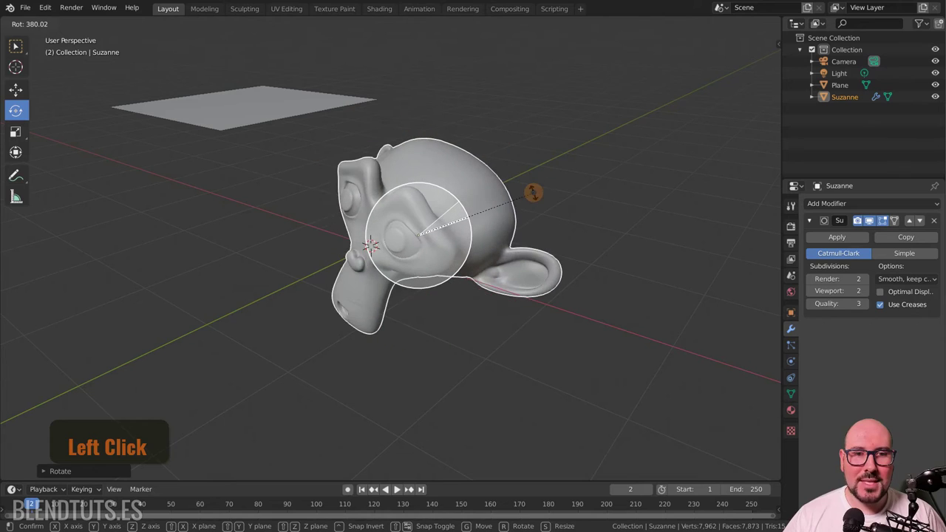
pyautogui.rightClick(537, 202)
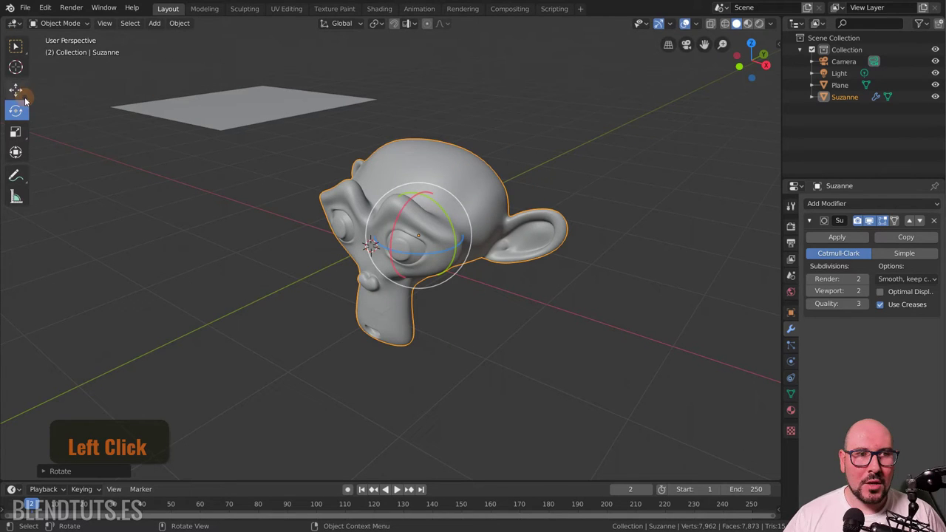
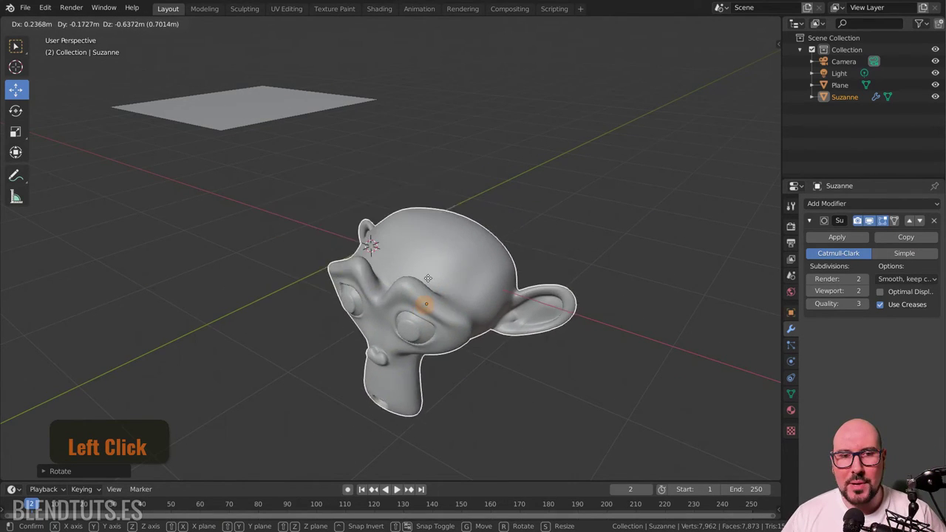
pyautogui.rightClick(363, 262)
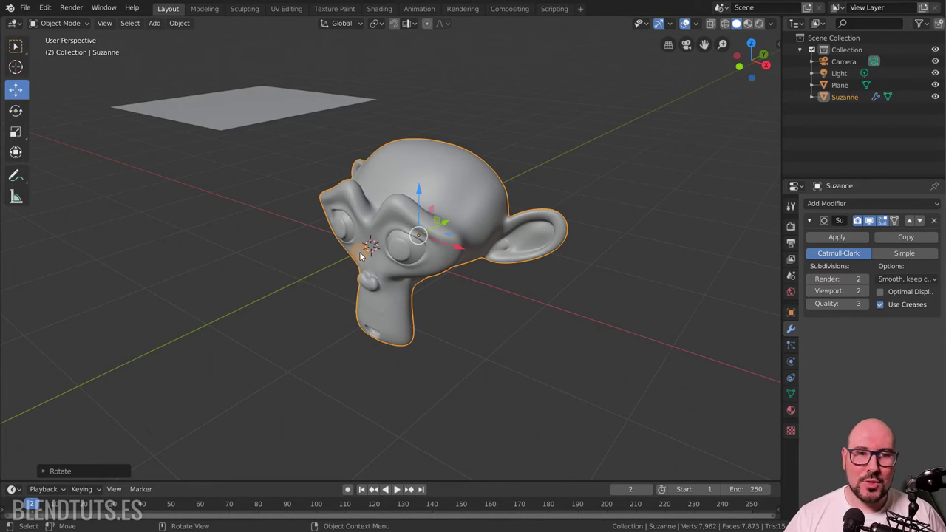
# Trial-resize Suzanne with the Scale tool and cancel each time, keeping her original size.
pyautogui.click(18, 136)
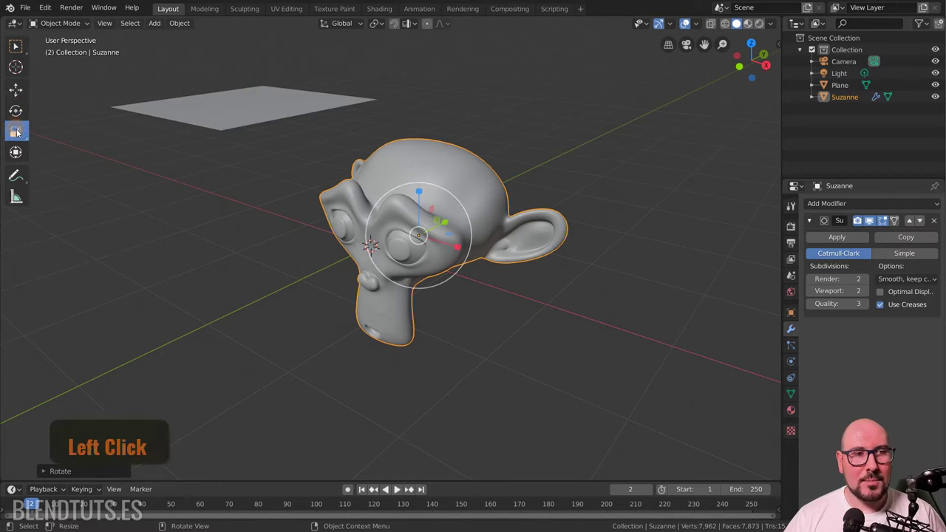
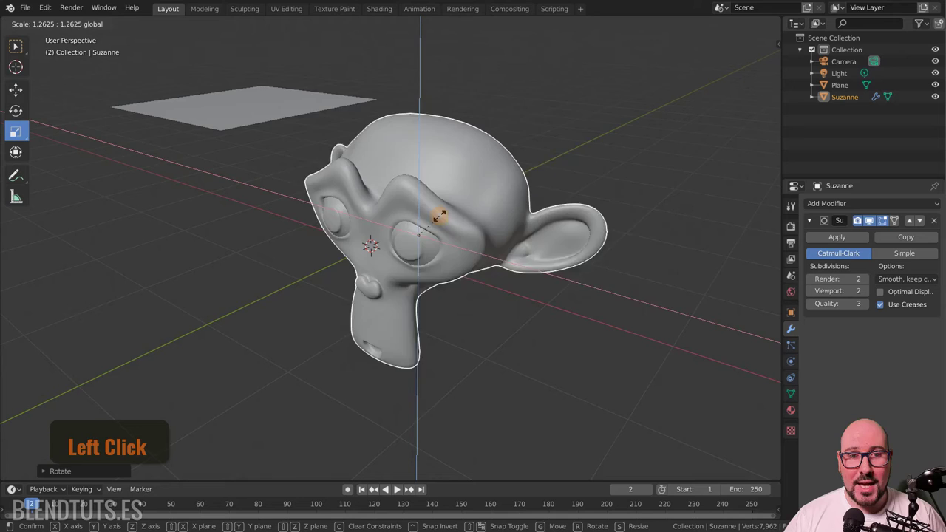
pyautogui.rightClick(442, 216)
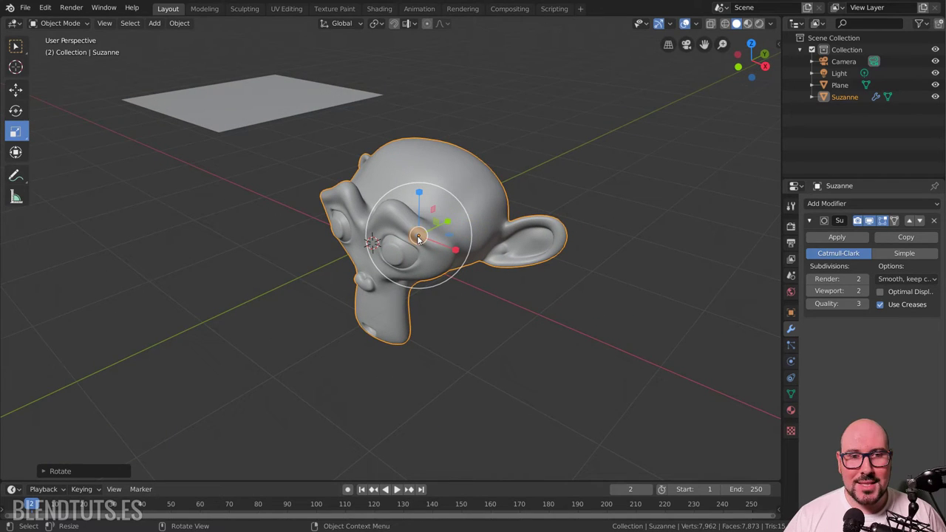
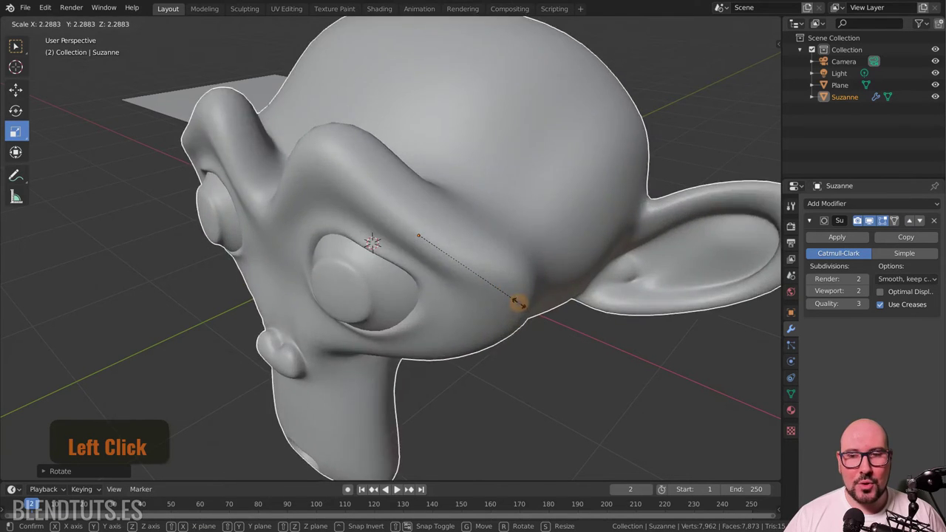
pyautogui.doubleClick(498, 285)
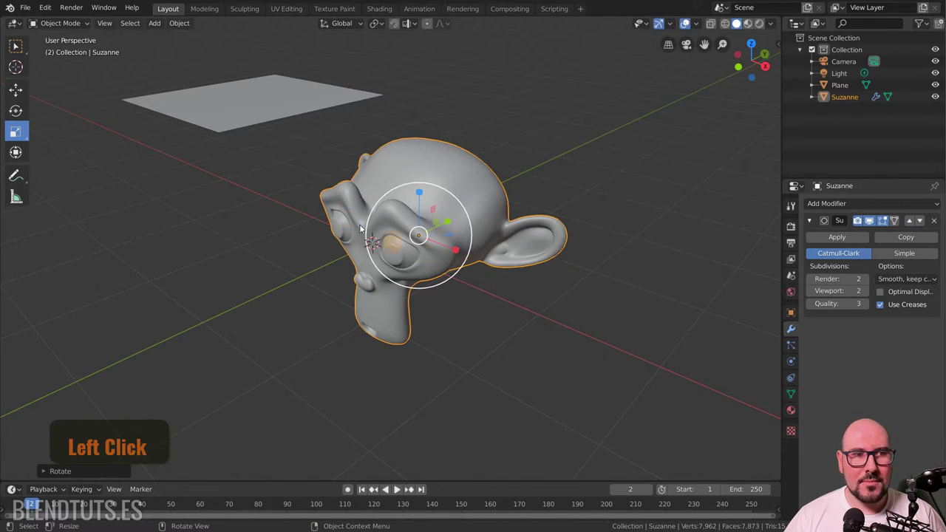
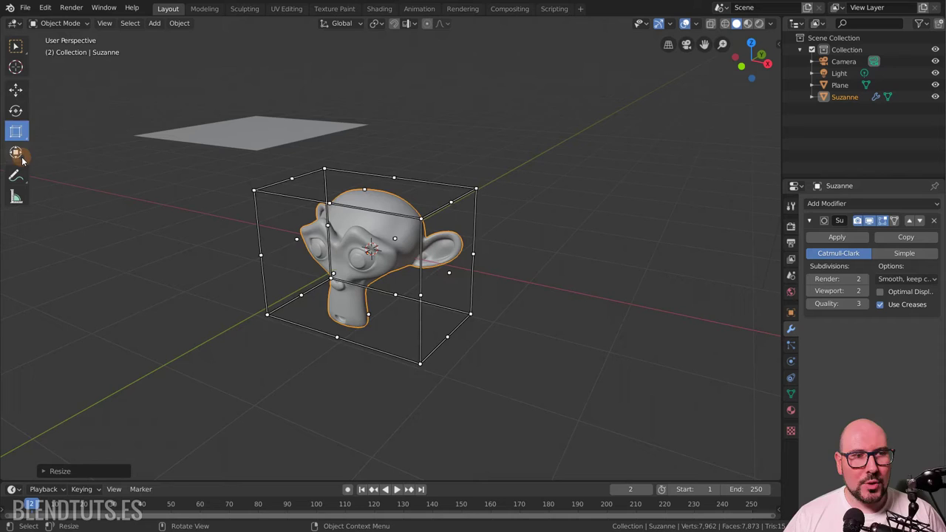
# Activate the combined Transform tool on Suzanne to spin her around Z.
pyautogui.click(24, 158)
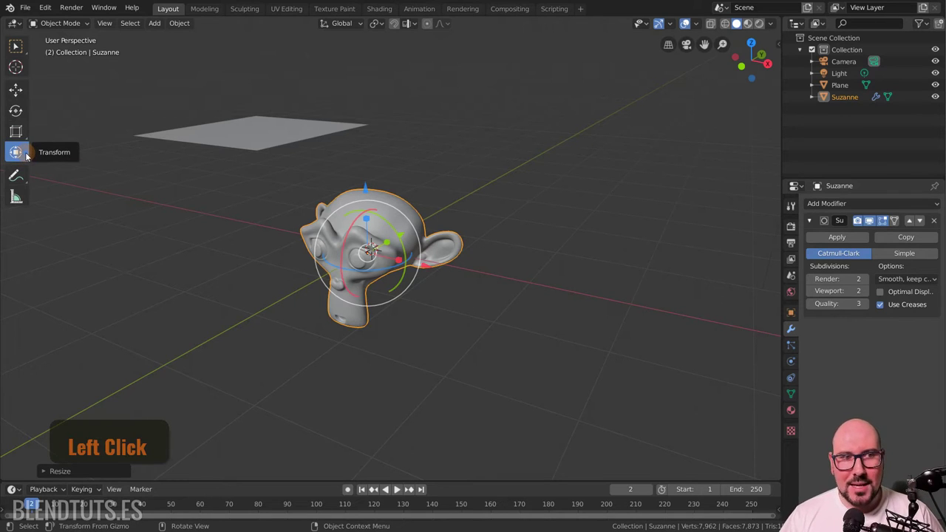
pyautogui.scroll(3)
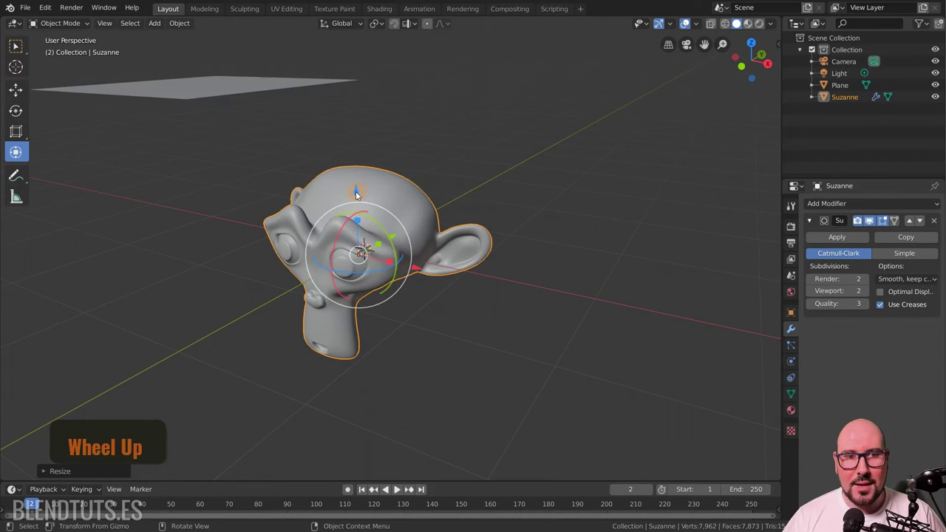
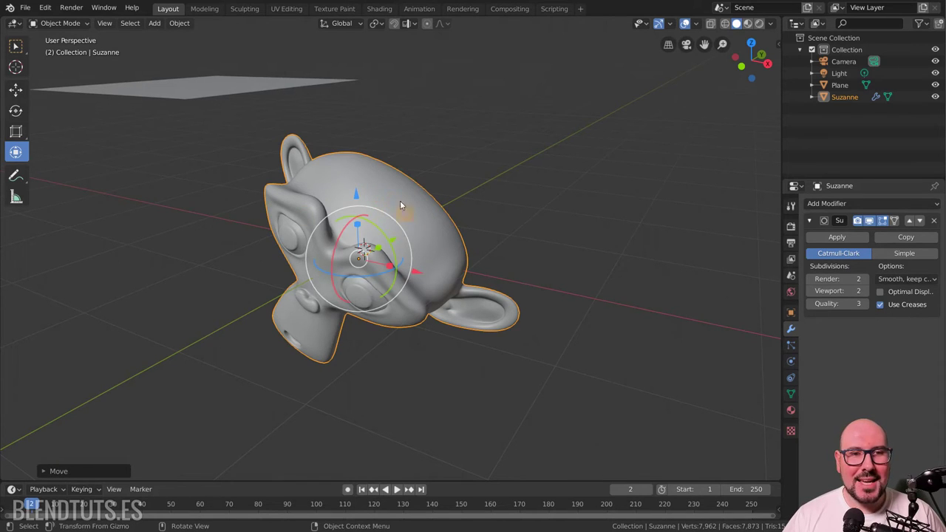
# Place two cubes side by side, select the left one and reach the Viewport Gizmos dropdown.
pyautogui.click(261, 79)
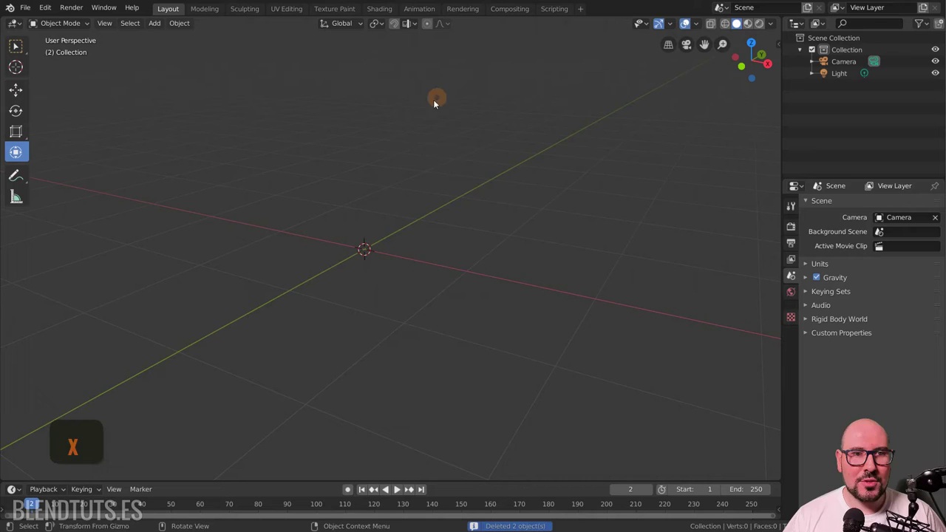
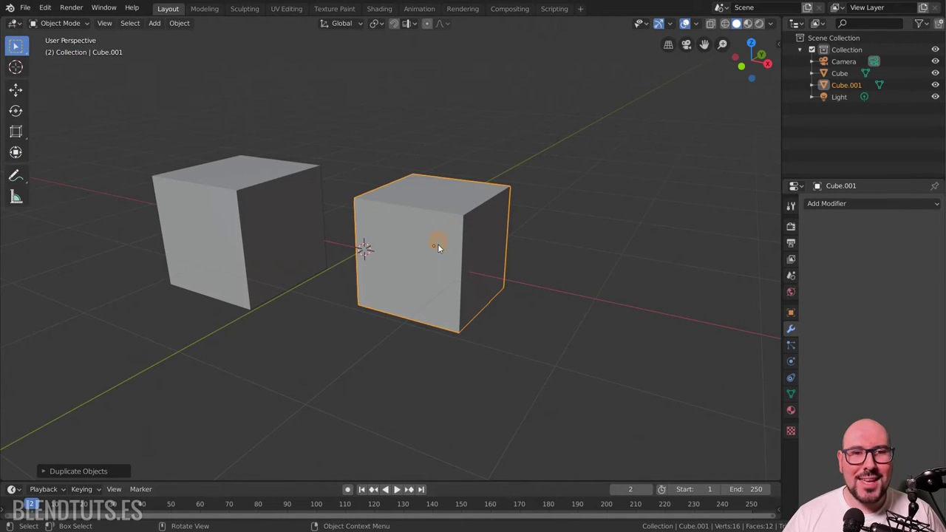
pyautogui.click(271, 226)
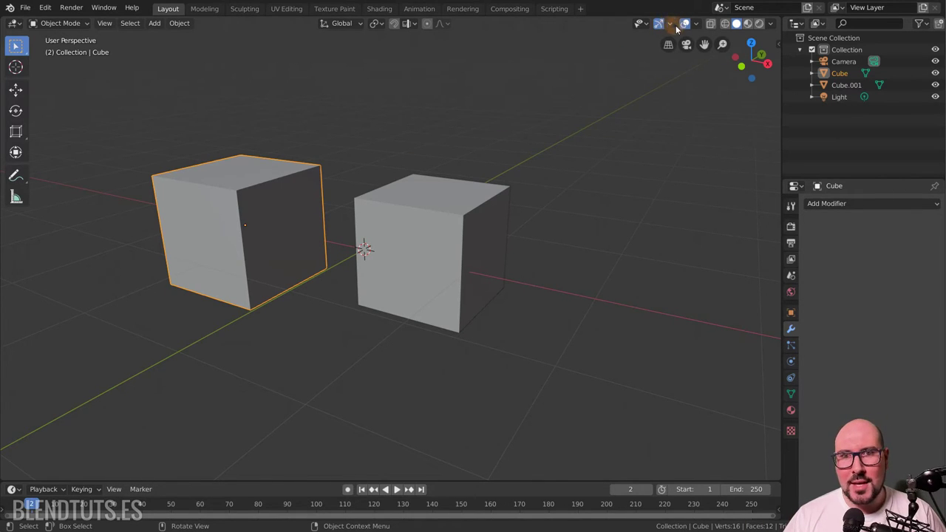
pyautogui.click(676, 34)
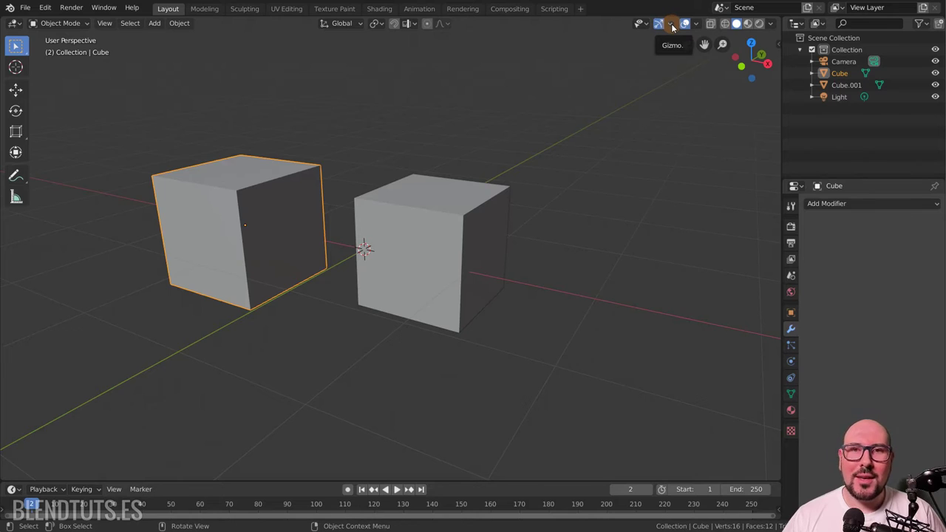
# Enable Move and Rotate object gizmos in the Viewport Gizmos dropdown.
pyautogui.click(675, 27)
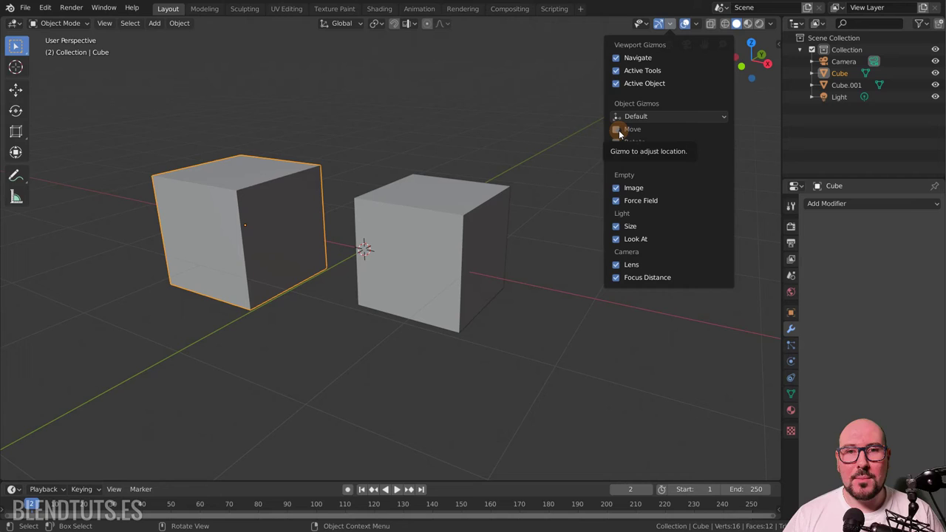
pyautogui.click(621, 136)
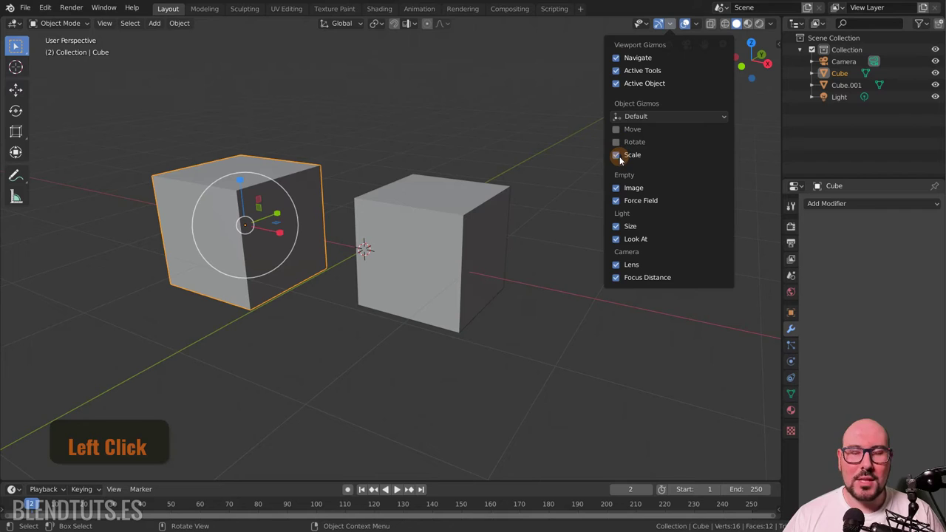
pyautogui.click(619, 146)
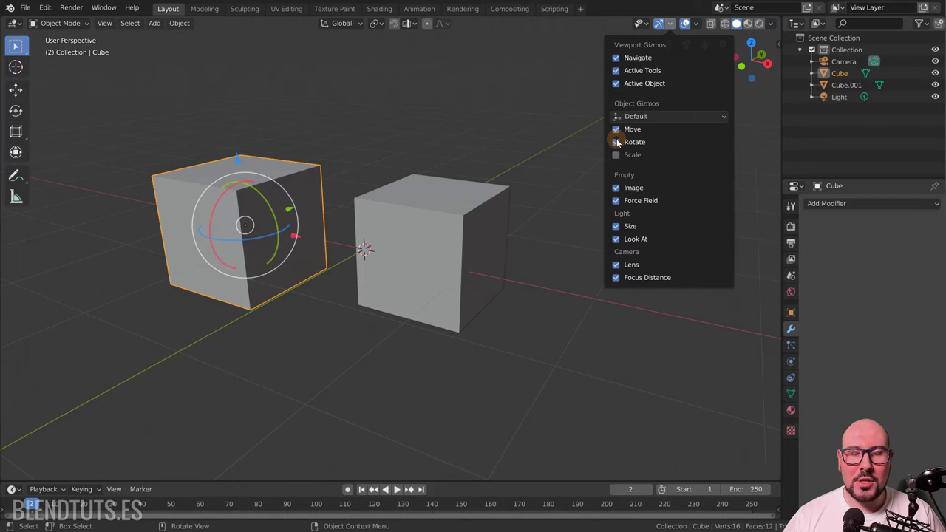
# Select the left cube, tilt it with the rotate gizmo and reopen the gizmo options.
pyautogui.click(452, 218)
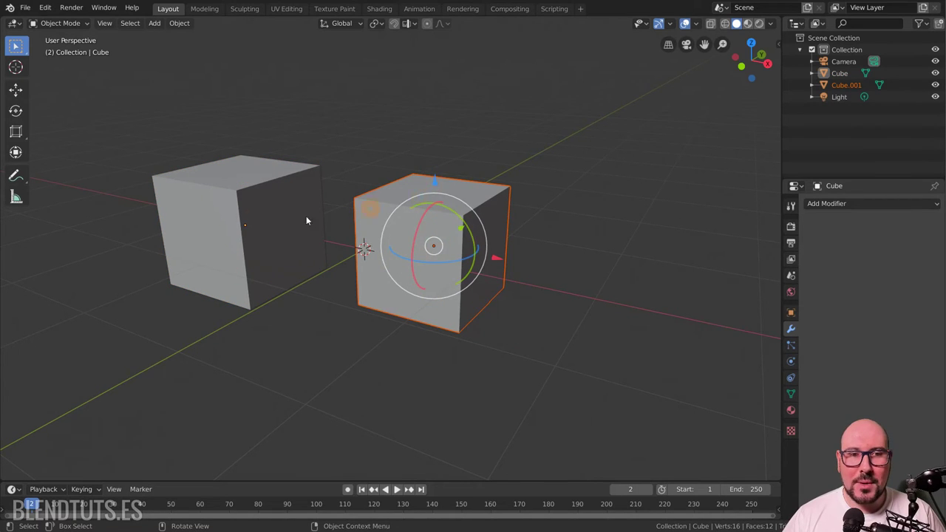
pyautogui.click(242, 227)
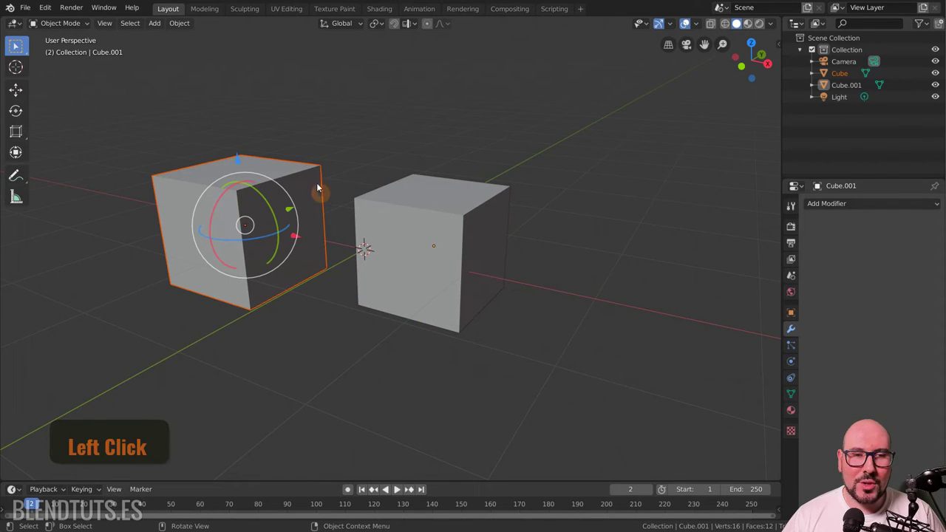
pyautogui.click(241, 160)
pyautogui.click(301, 180)
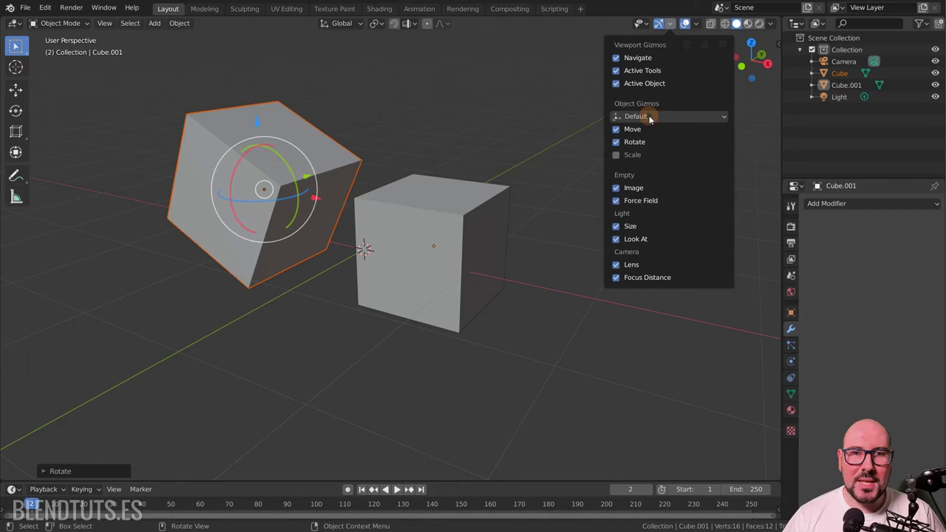
# Set gizmo orientation to Local, rotate and move the left cube, then select the right cube.
pyautogui.click(657, 120)
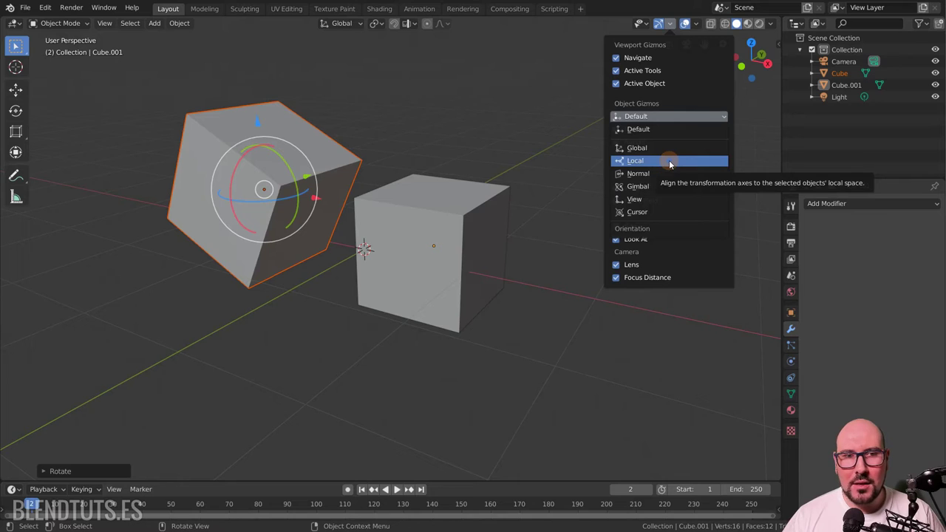
pyautogui.click(309, 145)
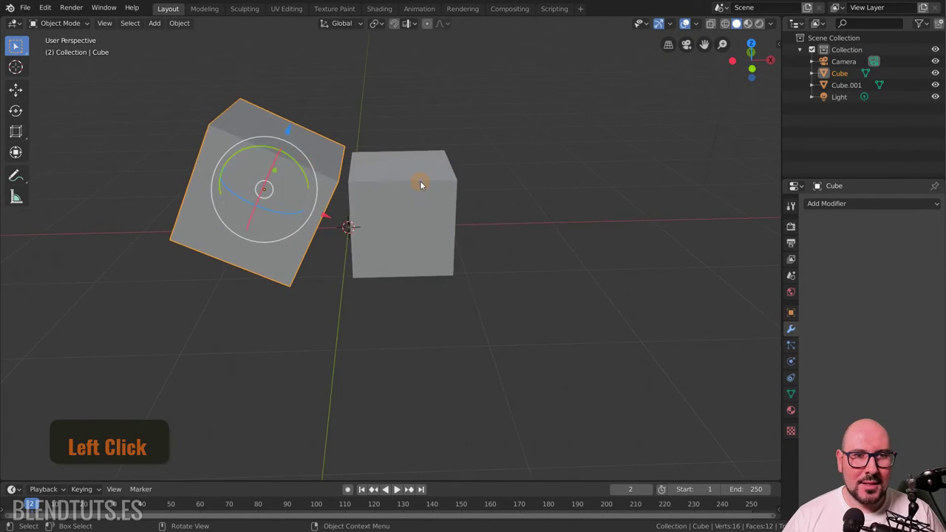
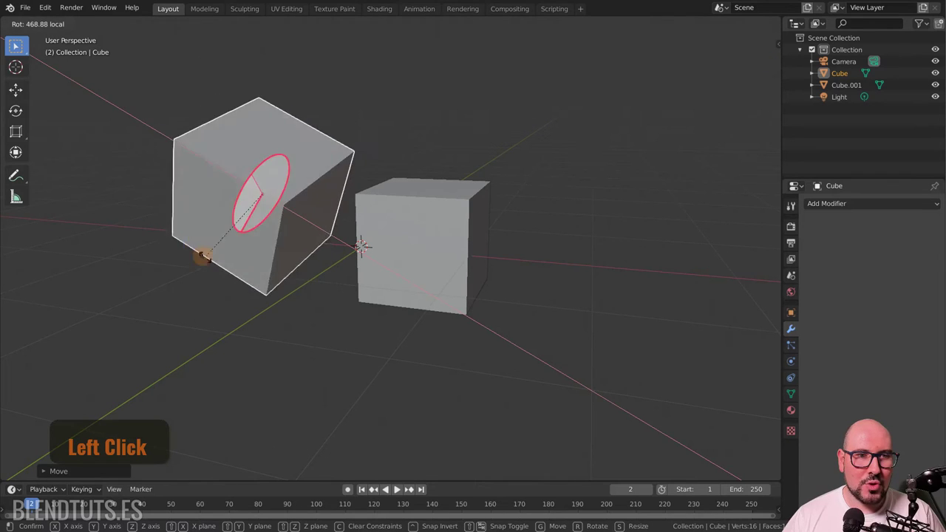
pyautogui.click(325, 137)
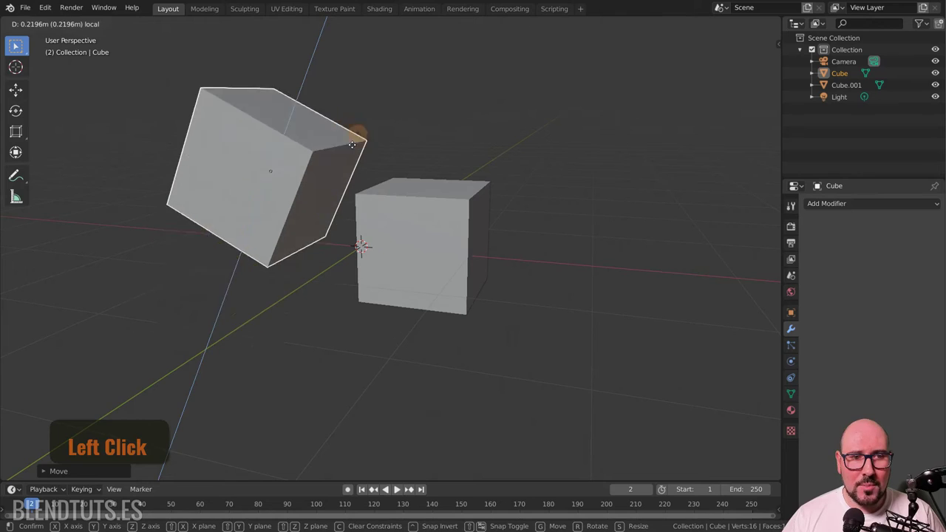
pyautogui.click(397, 171)
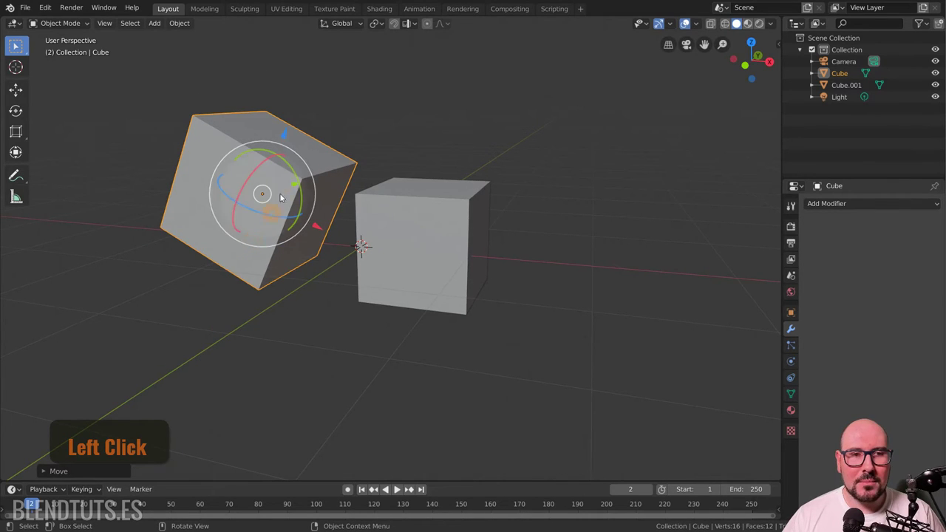
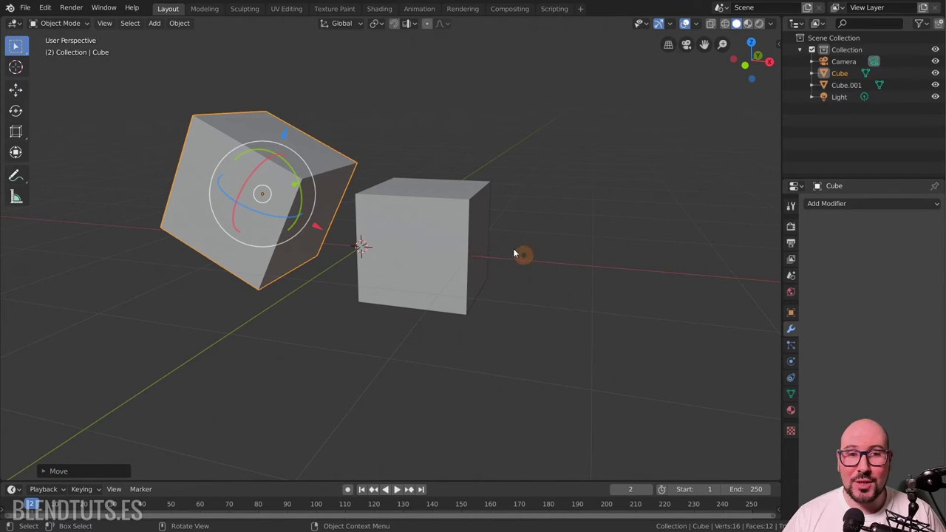
pyautogui.click(458, 245)
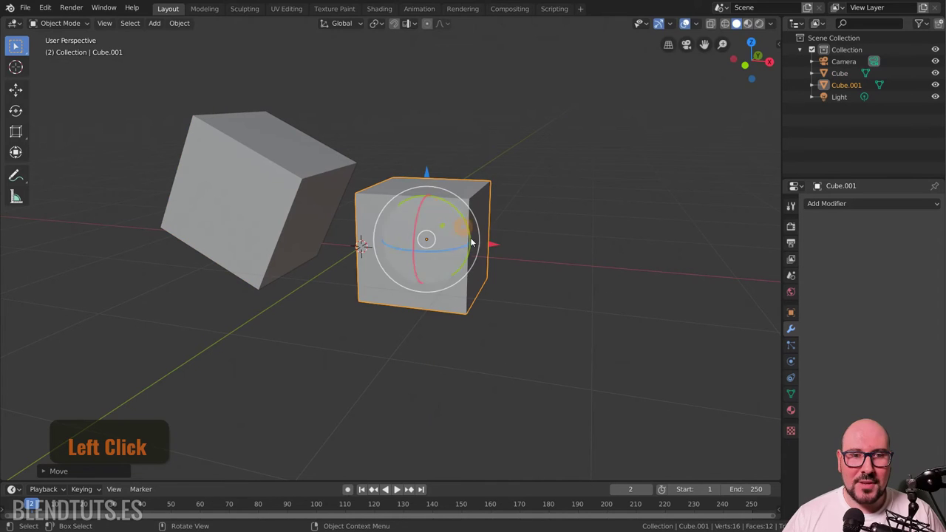
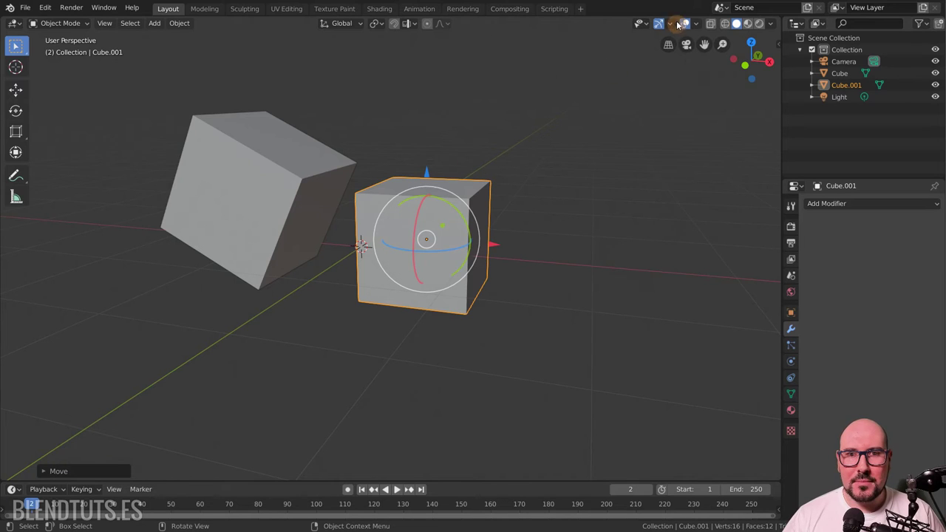
pyautogui.click(669, 29)
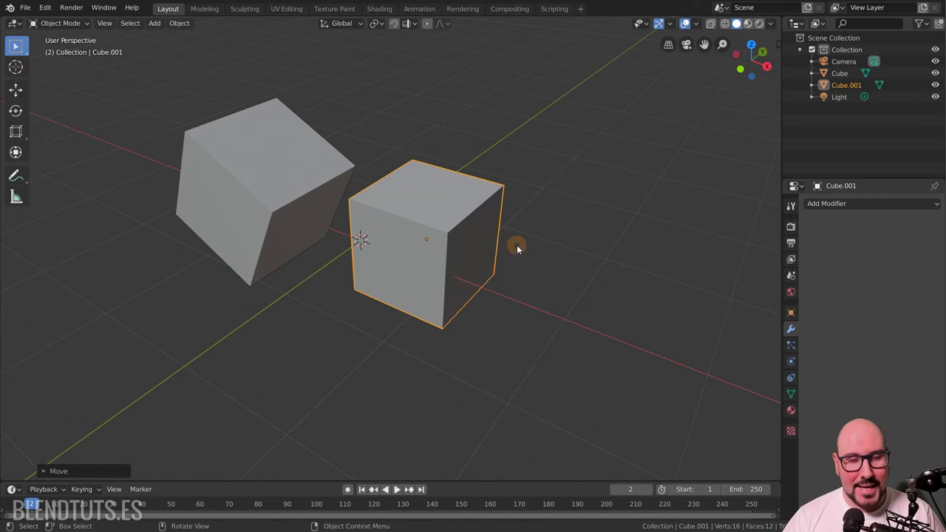
pyautogui.click(520, 249)
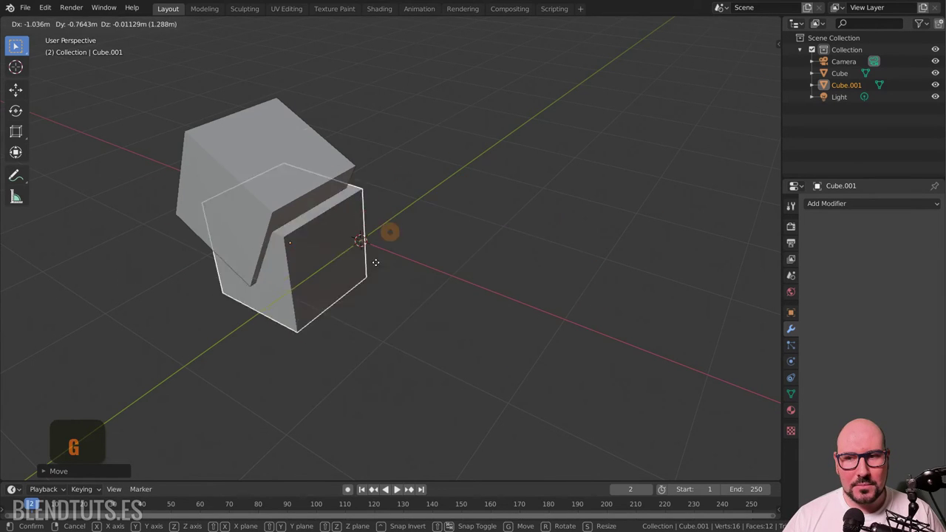
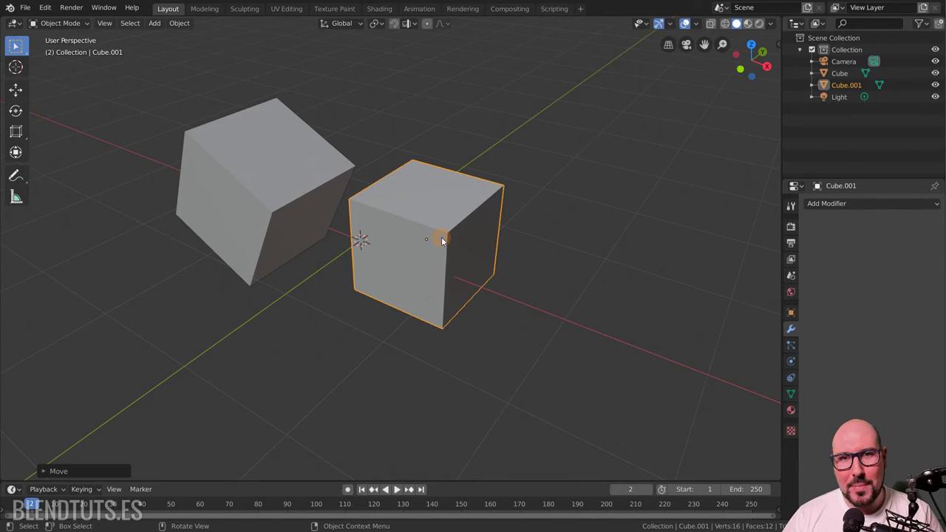
pyautogui.rightClick(508, 177)
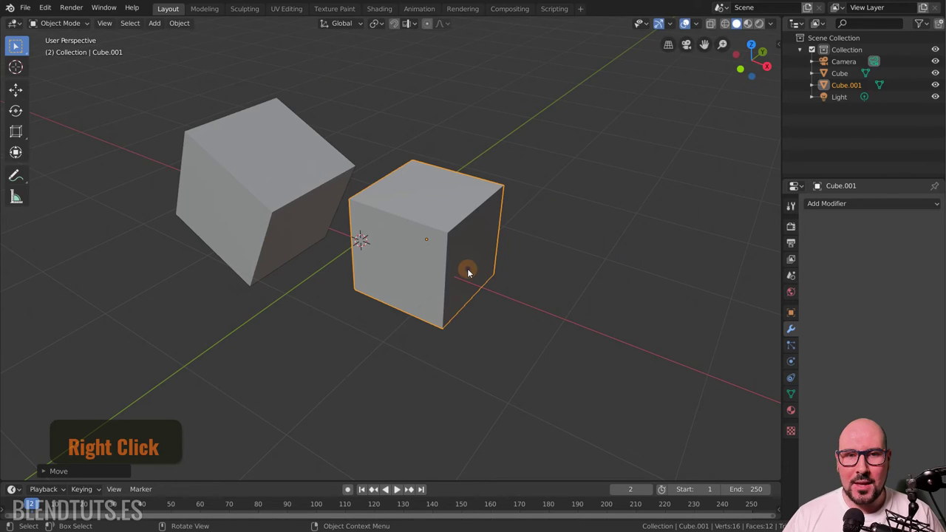
pyautogui.rightClick(442, 260)
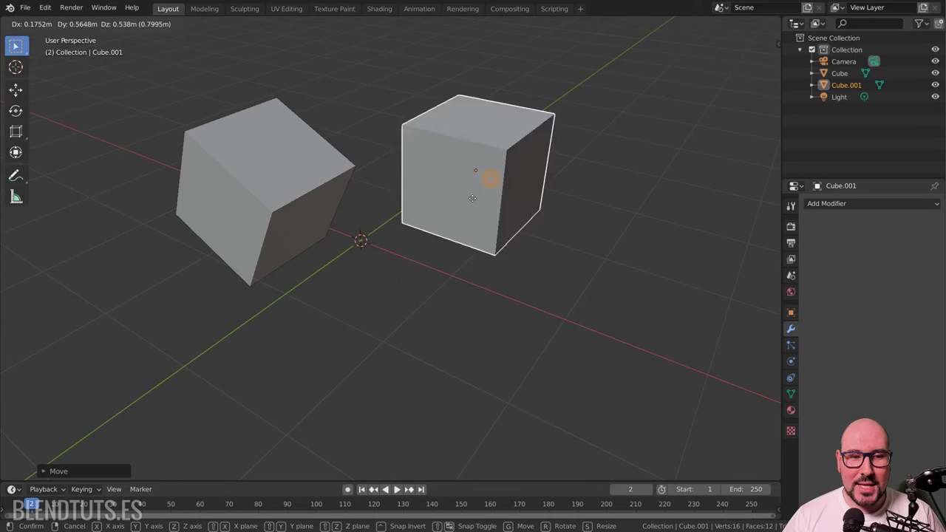
pyautogui.press('g')
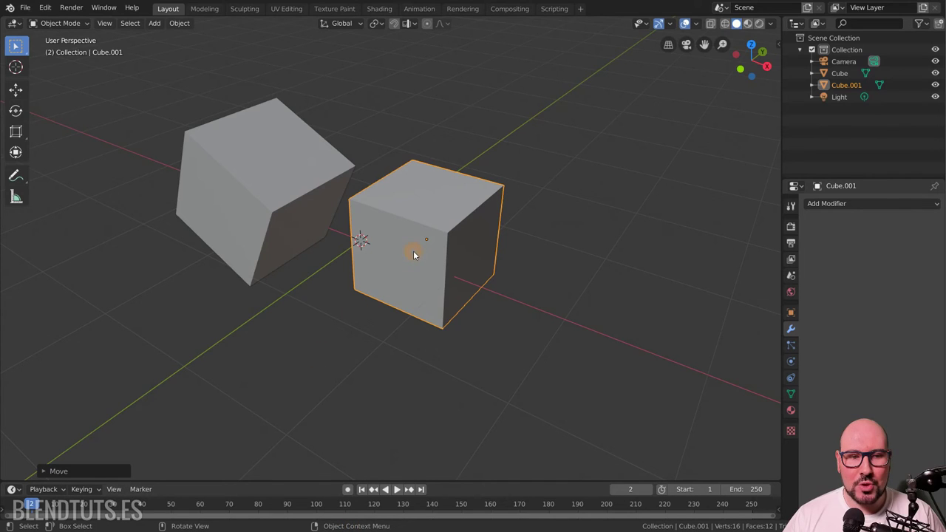
pyautogui.rightClick(440, 242)
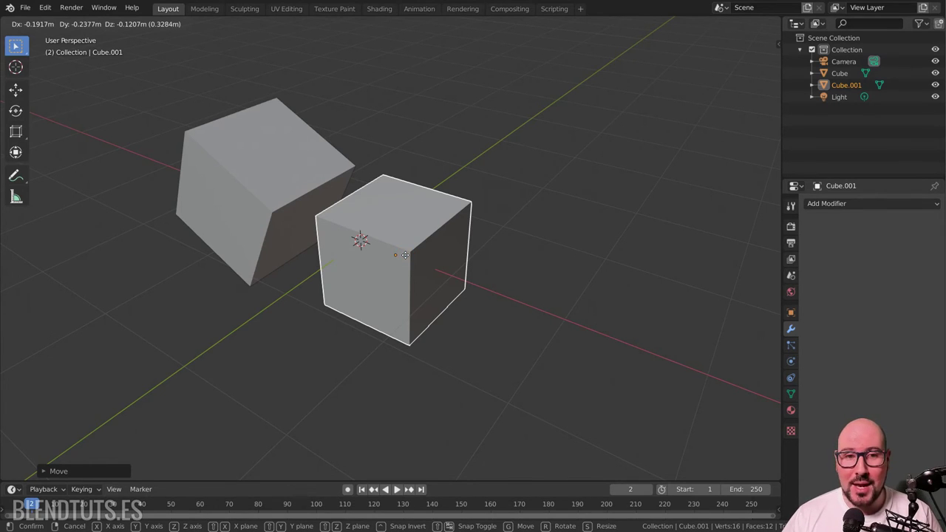
pyautogui.rightClick(641, 153)
pyautogui.rightClick(412, 253)
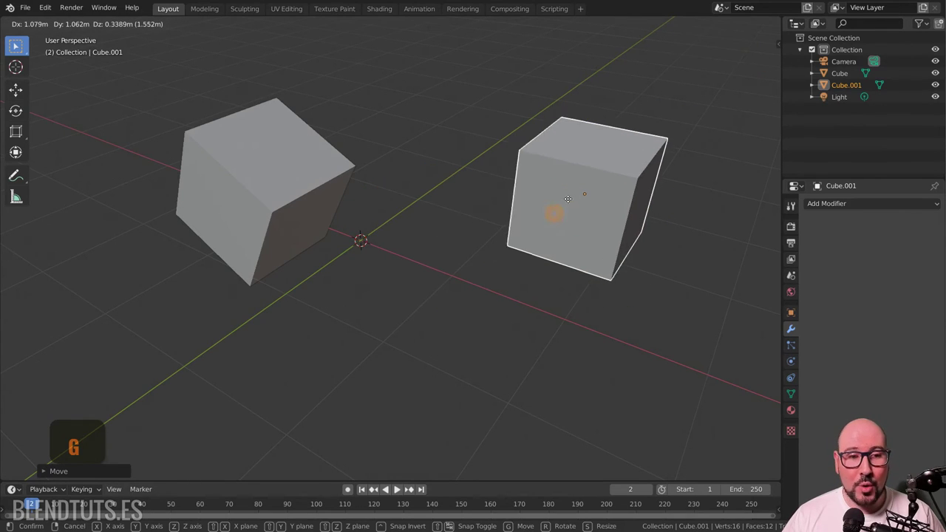
pyautogui.press('Escape')
pyautogui.press('Escape')
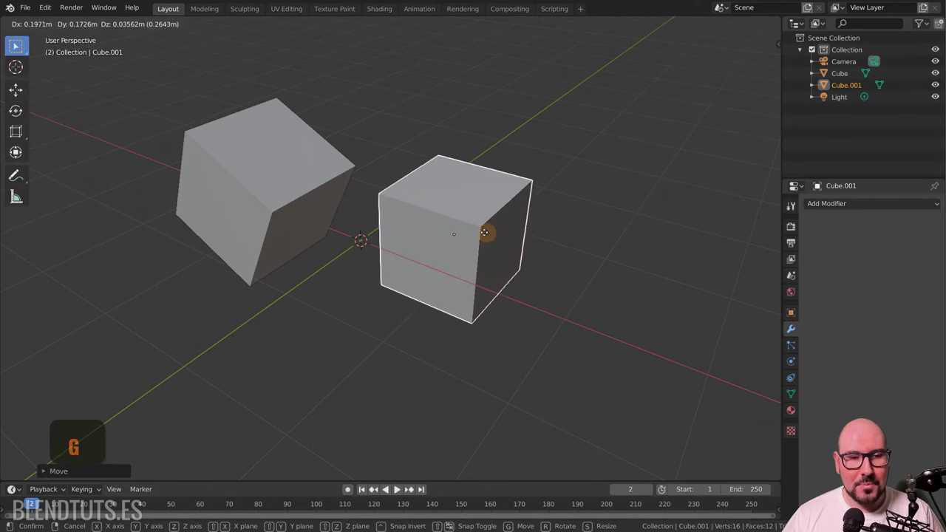
# Try axis-constrained and axis-excluded moves (X, Y, Z, Shift+X, Shift+Z) on the second cube.
pyautogui.press('x')
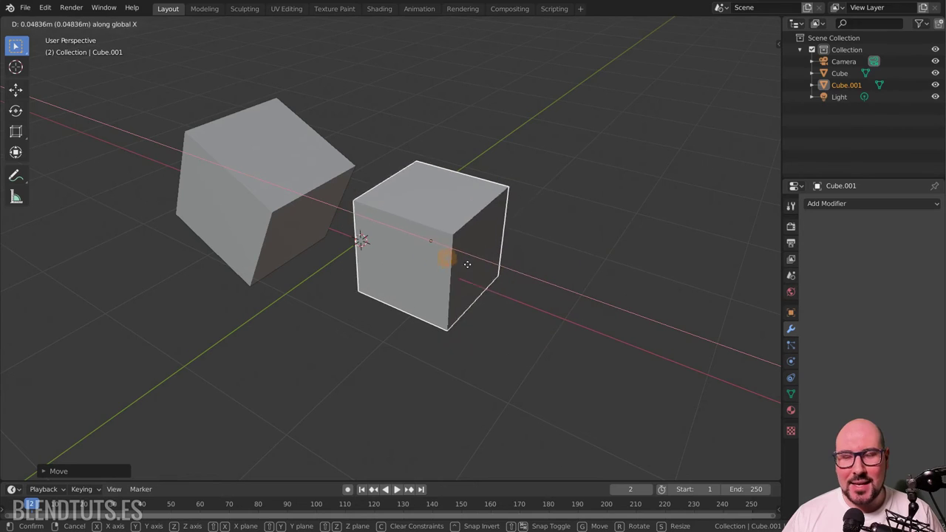
pyautogui.press('x')
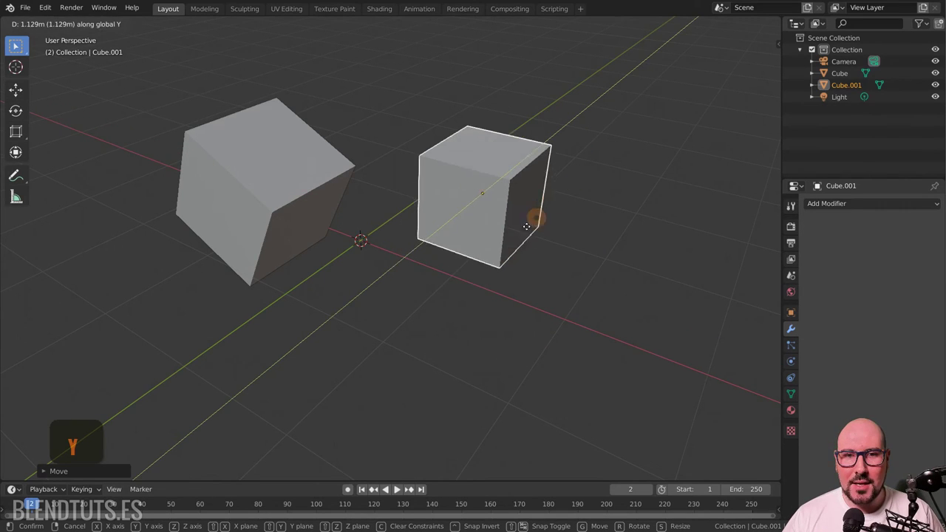
pyautogui.press('y')
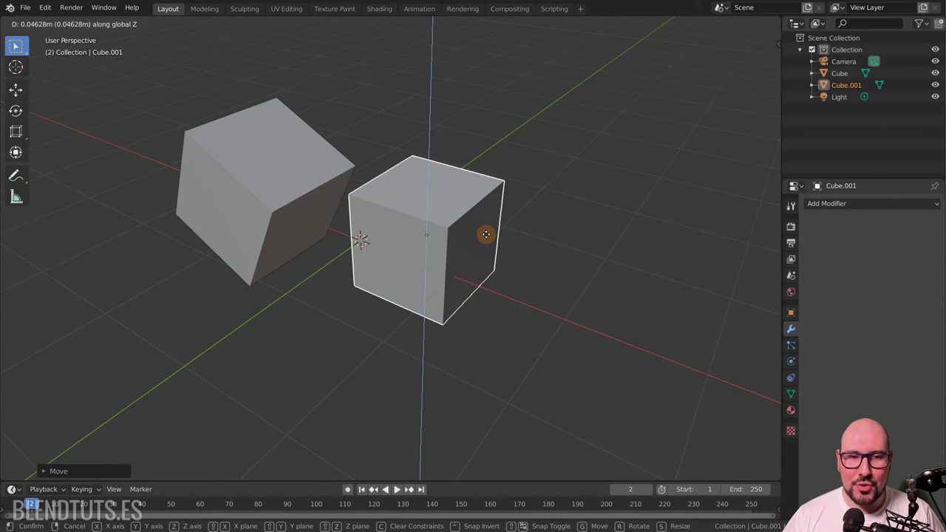
pyautogui.press('z')
pyautogui.press('shift+x')
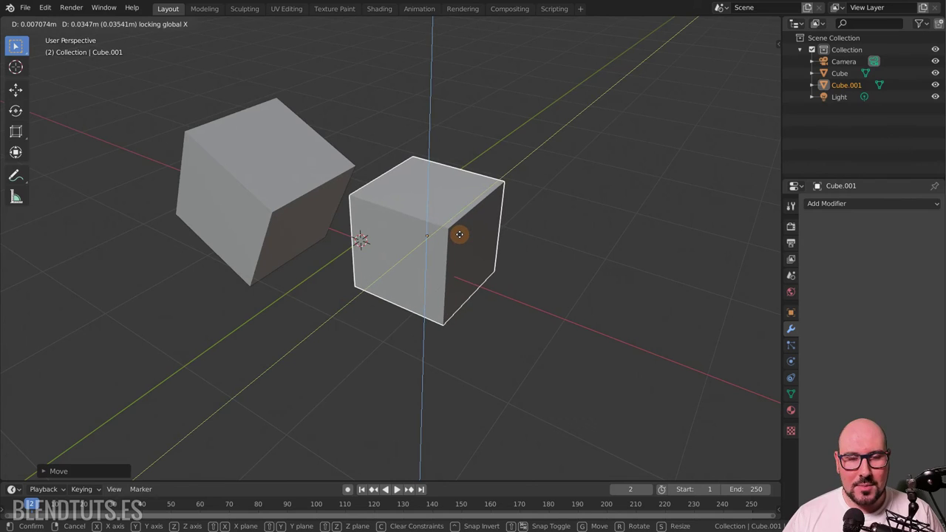
pyautogui.press('shift+z')
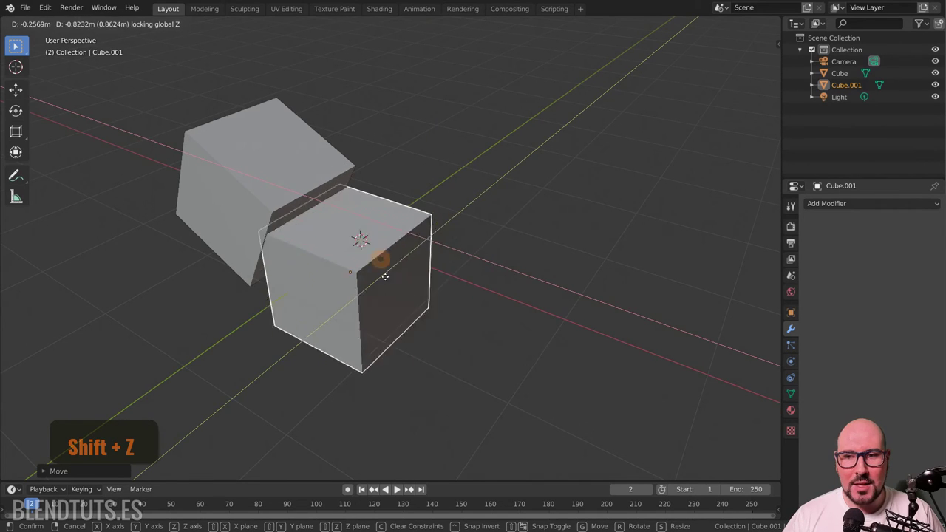
pyautogui.press('shift+z')
# Start rotating the second cube locked to the global X axis.
pyautogui.press('r')
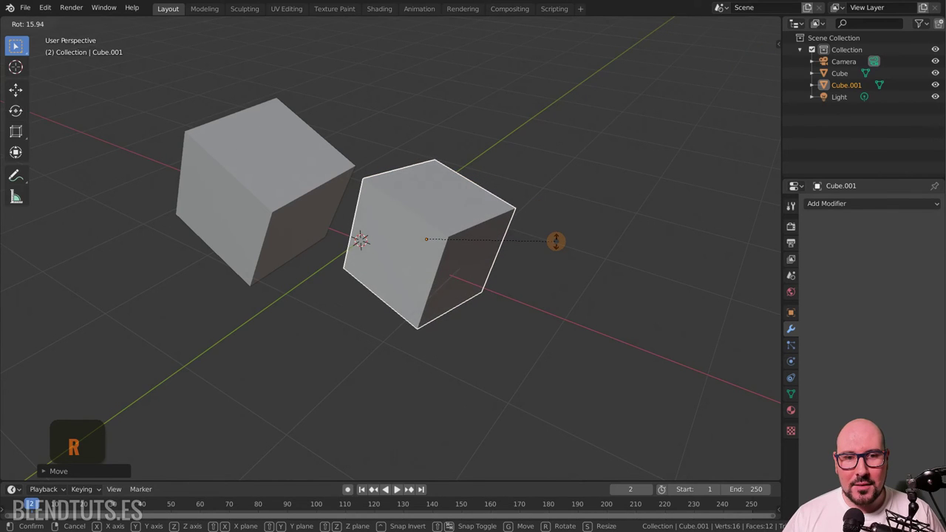
pyautogui.press('x')
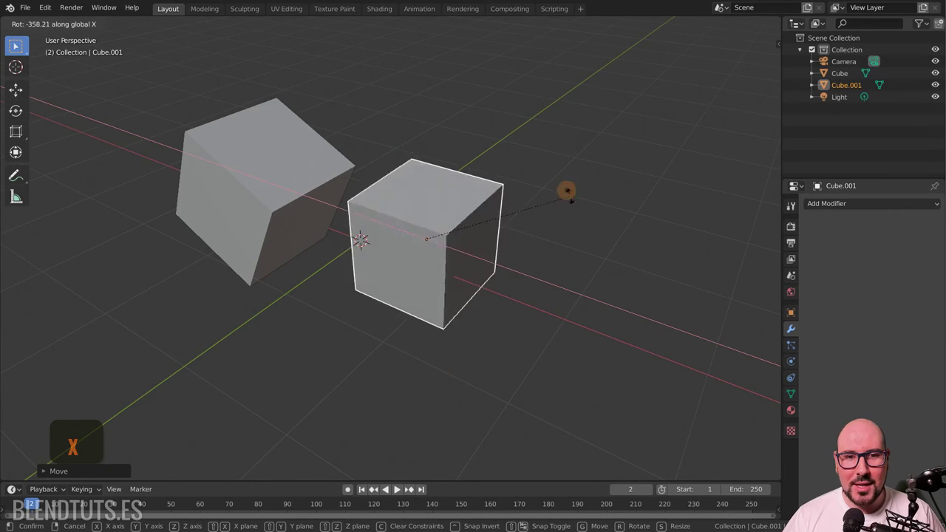
pyautogui.rightClick(566, 259)
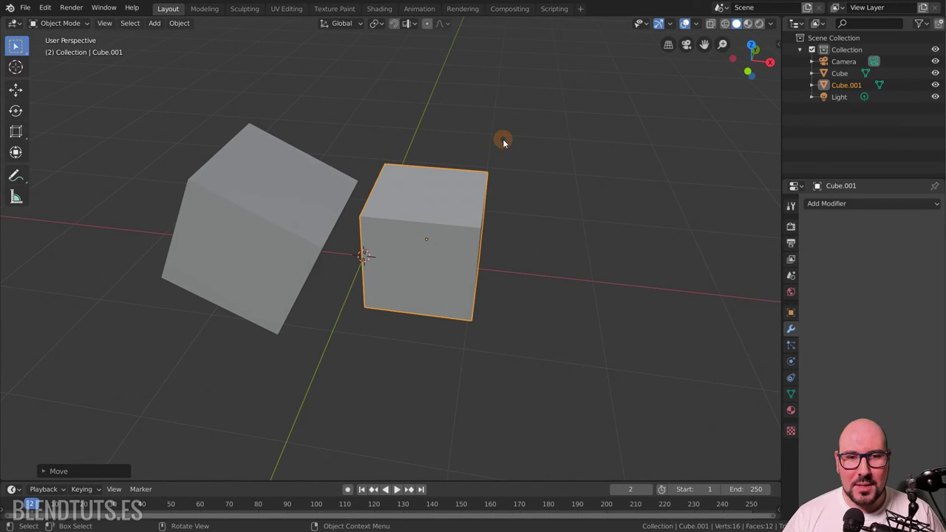
pyautogui.rightClick(506, 143)
pyautogui.press('g')
pyautogui.press('x')
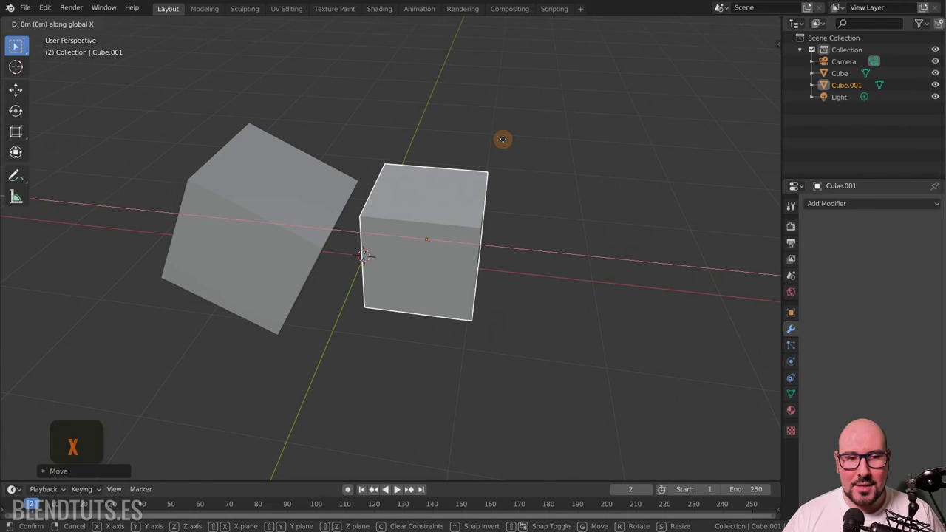
pyautogui.press('x')
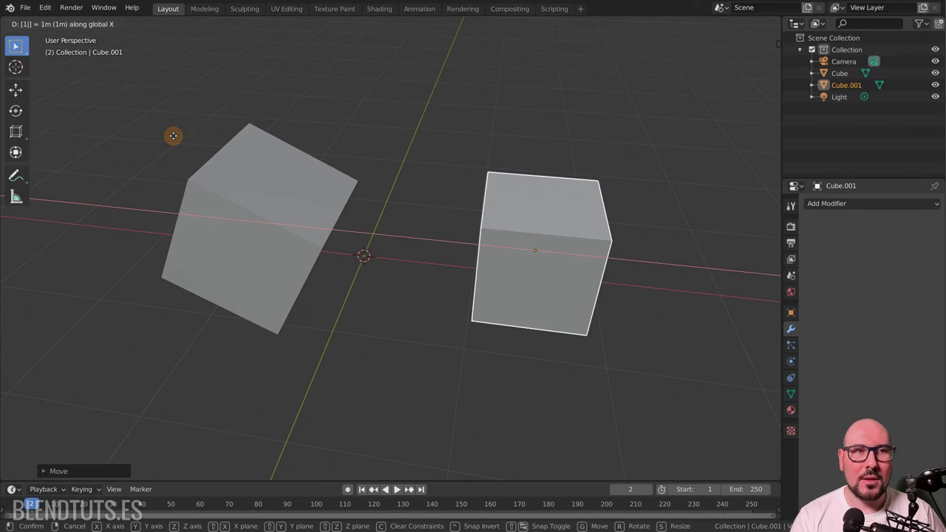
pyautogui.press('BackSpace')
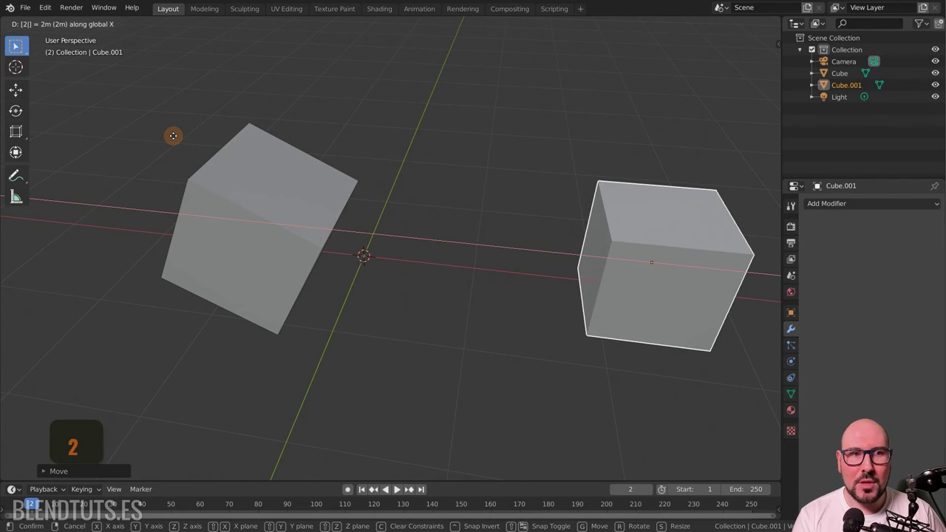
pyautogui.press('1')
pyautogui.press('.')
pyautogui.press('5')
pyautogui.press('BackSpace')
pyautogui.press('BackSpace')
pyautogui.press('BackSpace')
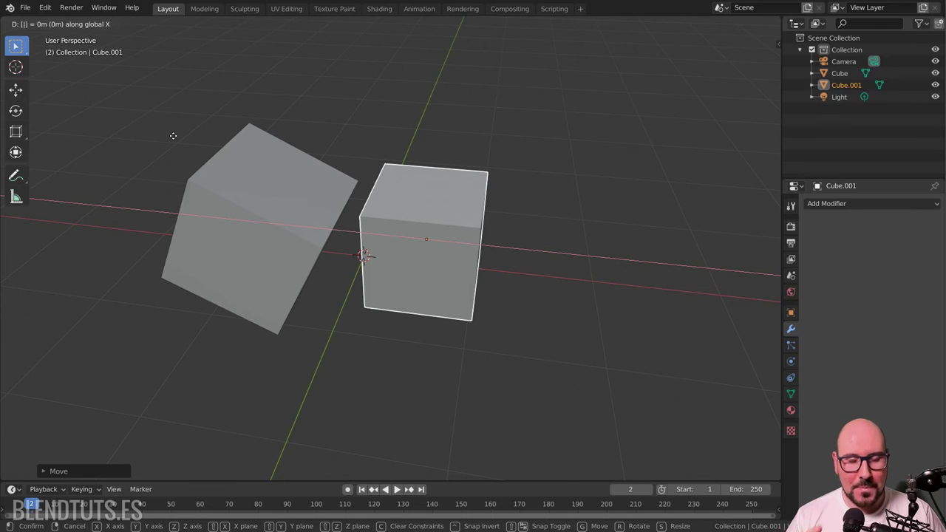
pyautogui.press('BackSpace')
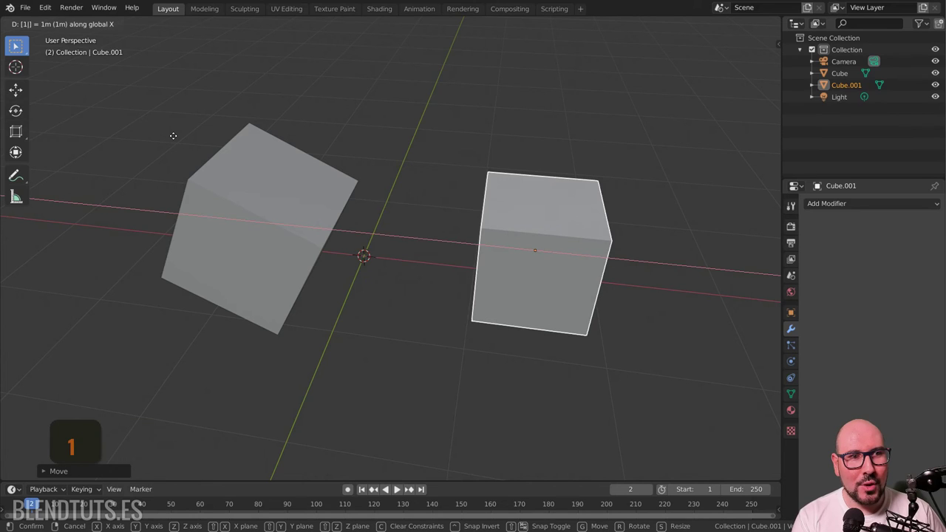
pyautogui.press('BackSpace')
pyautogui.press('BackSpace')
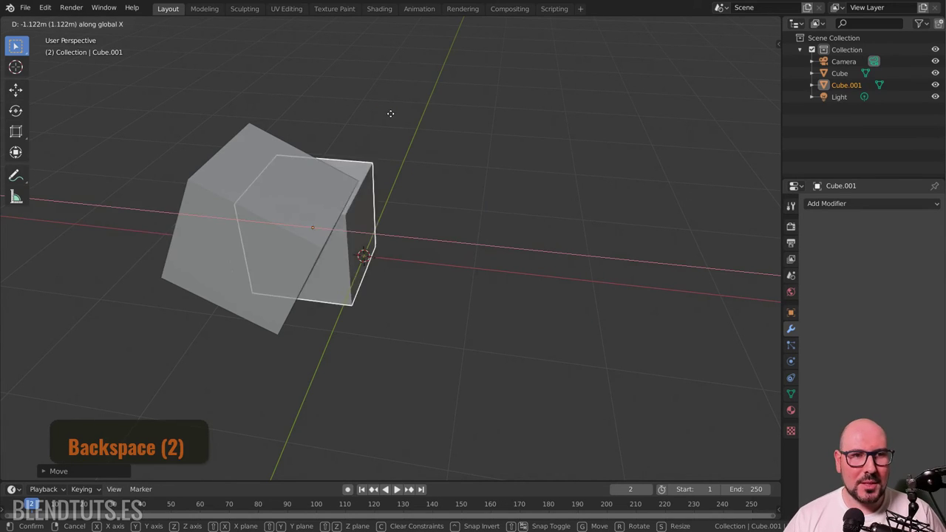
pyautogui.rightClick(298, 125)
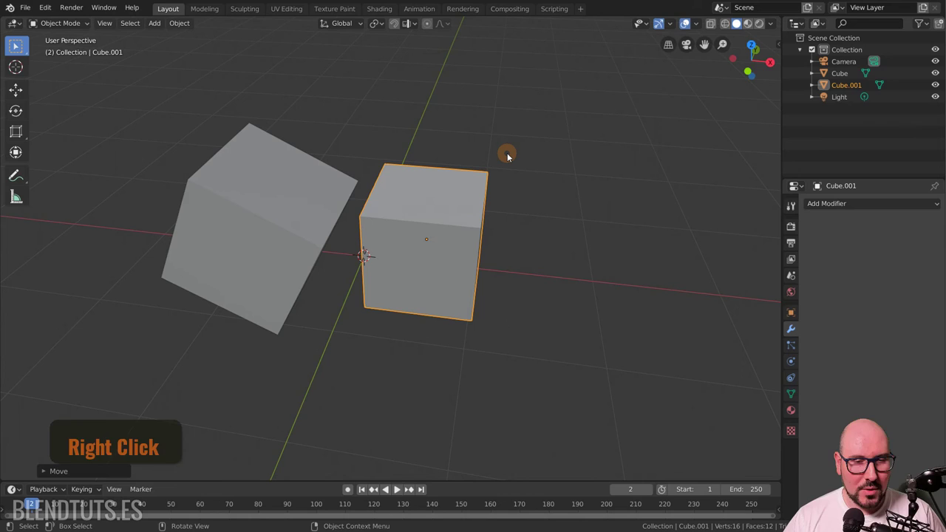
# Begin a global-X move of the second cube, typing and clearing a first distance attempt.
pyautogui.rightClick(511, 163)
pyautogui.press('g')
pyautogui.press('x')
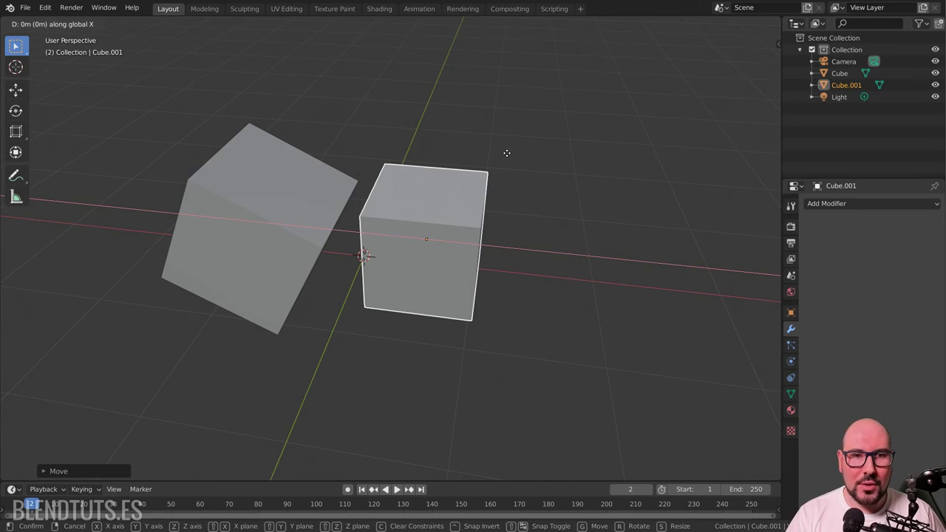
pyautogui.press('5')
pyautogui.press('shift+7')
pyautogui.press('shift+7')
pyautogui.press('BackSpace')
pyautogui.press('BackSpace')
pyautogui.press('BackSpace')
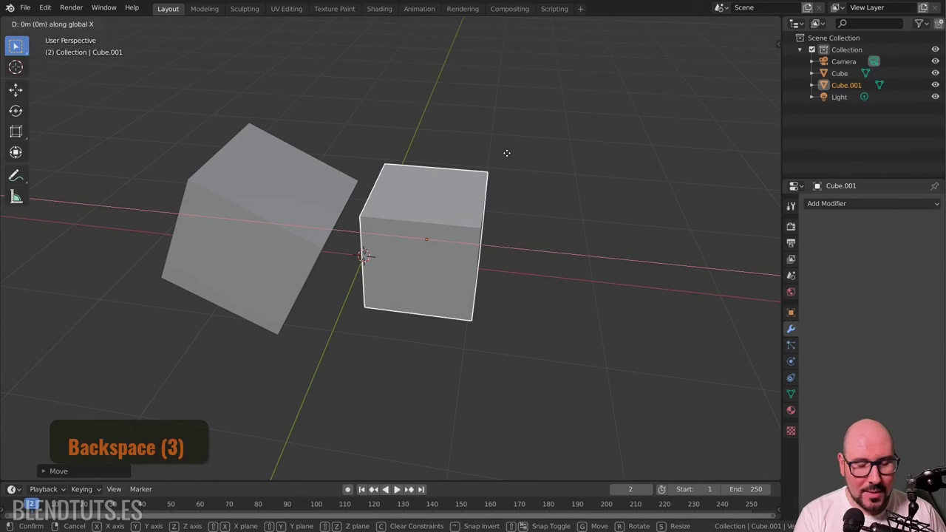
pyautogui.press('BackSpace')
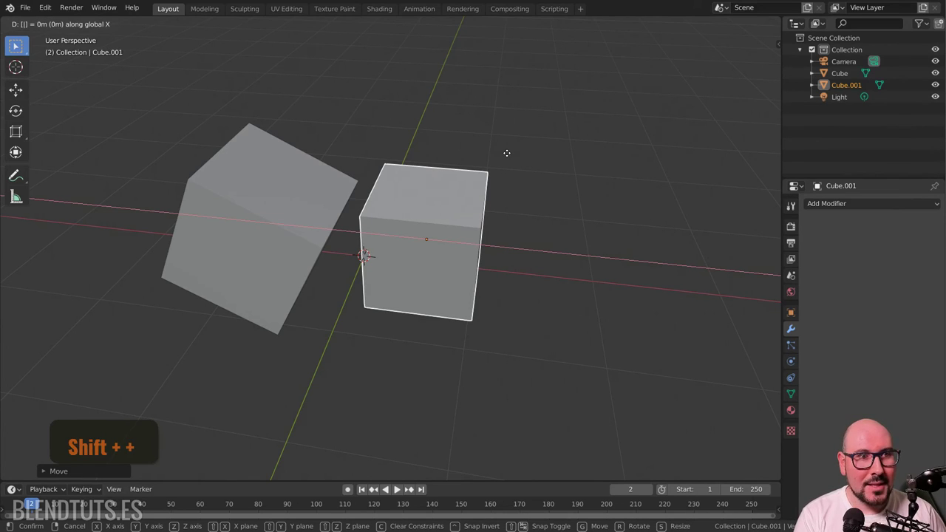
# Enter the distance as 50/100 and confirm the half-metre move along X.
pyautogui.press('shift+0')
pyautogui.press('BackSpace')
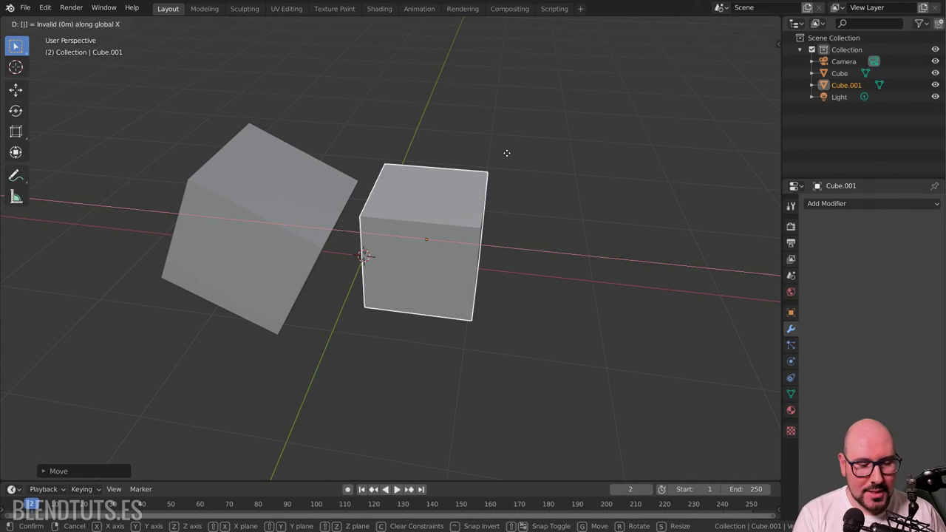
pyautogui.press('BackSpace')
pyautogui.press('shift+7')
pyautogui.press('0')
pyautogui.press('0')
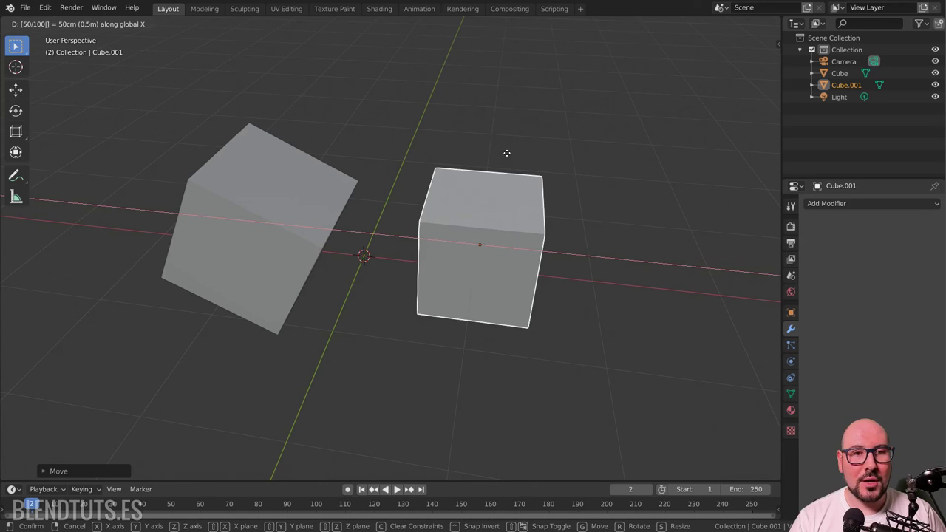
pyautogui.press('0')
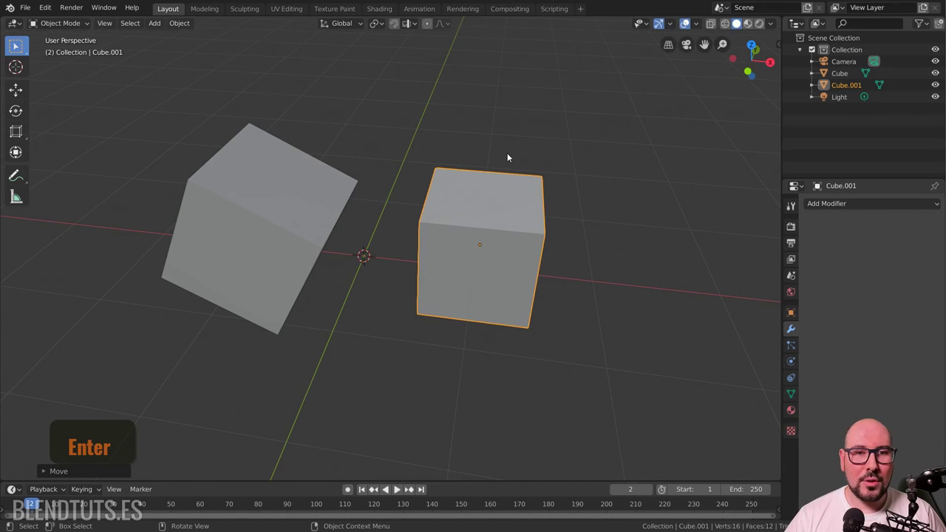
# Start a global-Z rotation of the second cube, typing and clearing a first angle attempt.
pyautogui.press('Return')
pyautogui.scroll(-3)
pyautogui.scroll(-3)
pyautogui.press('z')
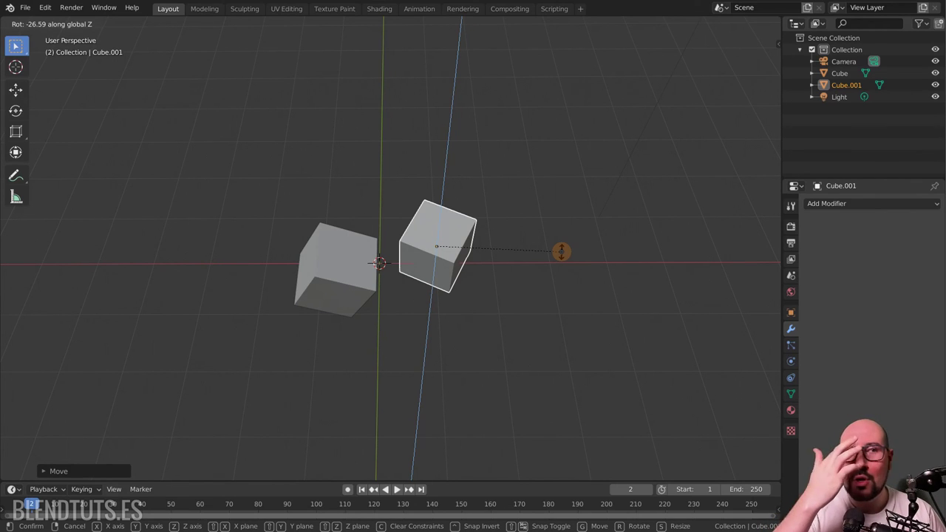
pyautogui.press('z')
pyautogui.press('r')
pyautogui.press('z')
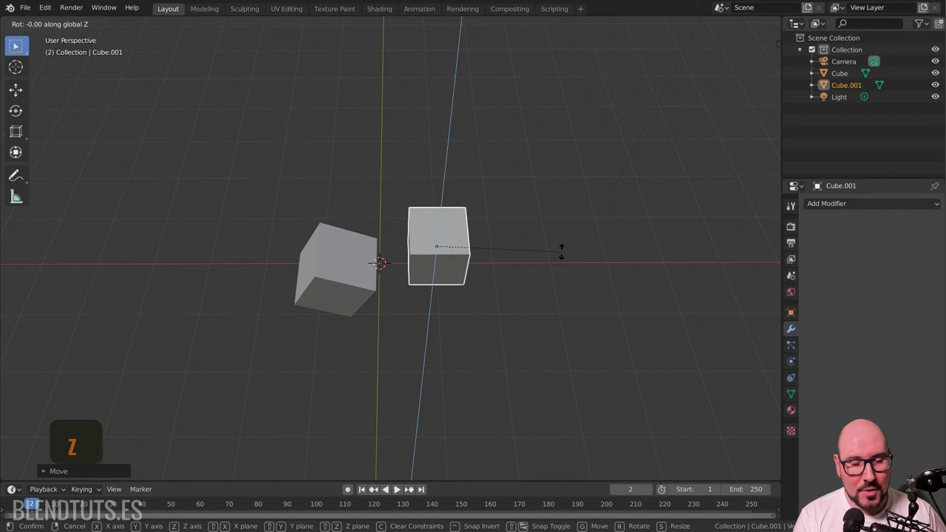
pyautogui.press('3')
pyautogui.press('BackSpace')
pyautogui.press('BackSpace')
pyautogui.press('BackSpace')
pyautogui.press('shift+0')
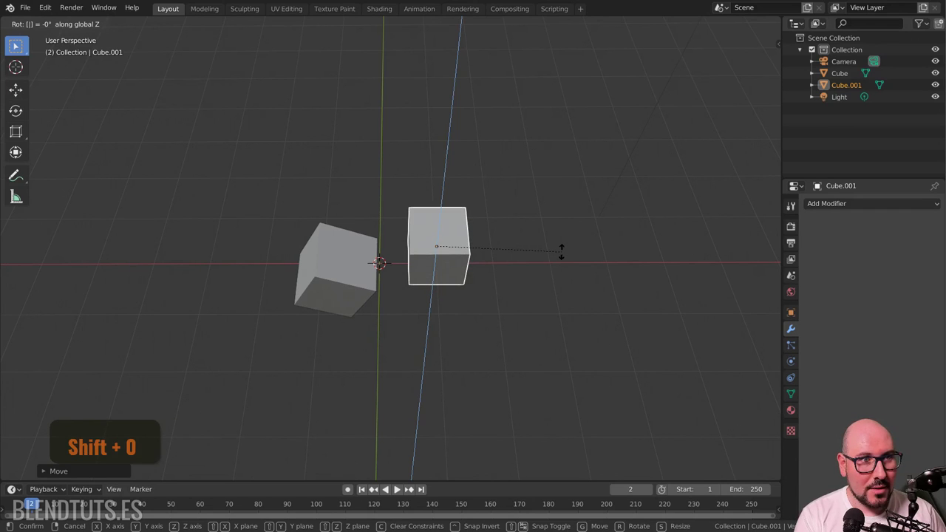
# Enter the angle as 360/3 to turn the cube 120 degrees, then open Edit > Preferences.
pyautogui.press('BackSpace')
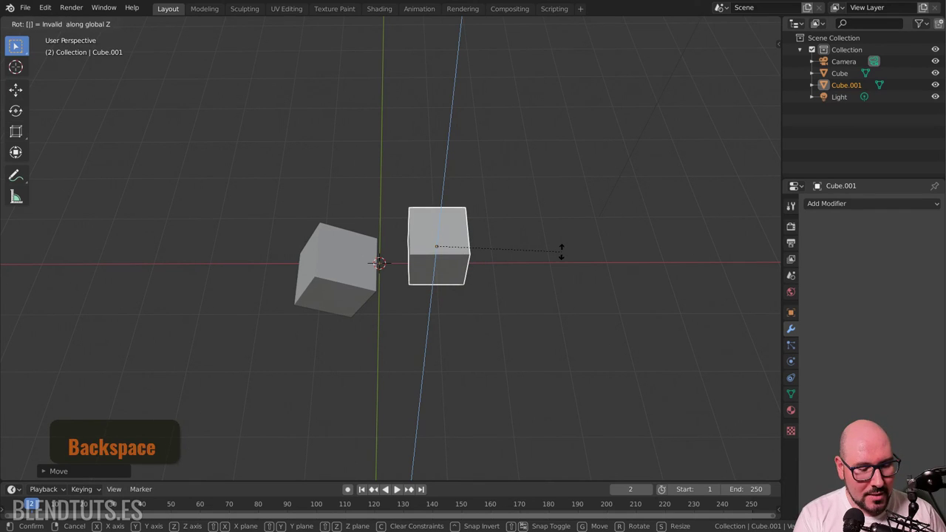
pyautogui.press('3')
pyautogui.press('shift+7')
pyautogui.press('3')
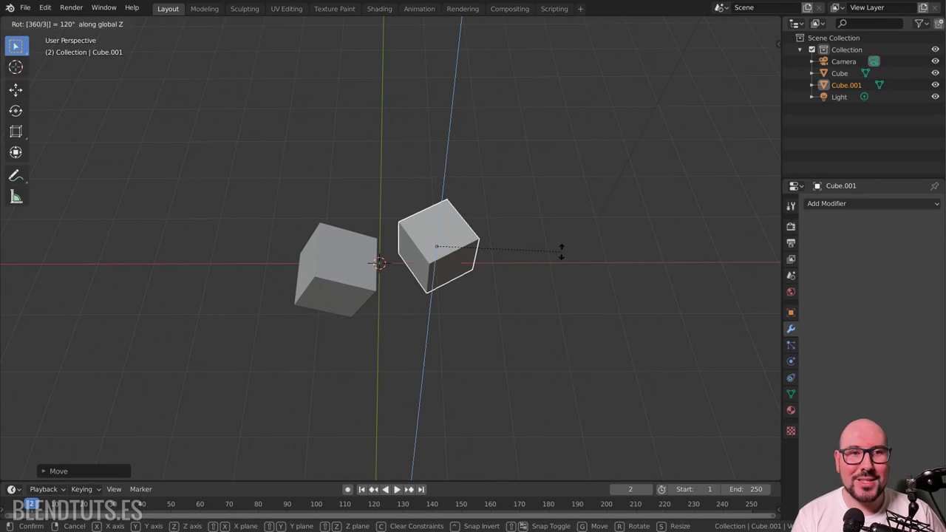
pyautogui.press('3')
pyautogui.press('Return')
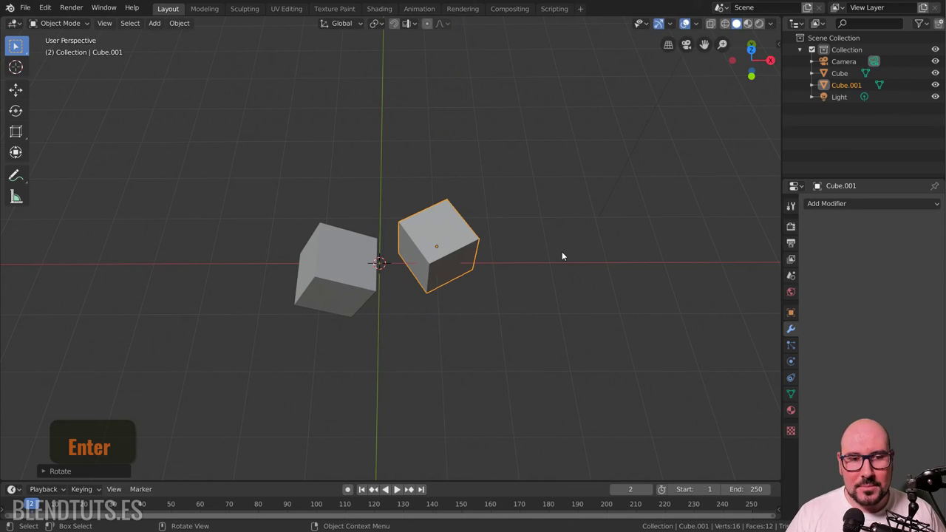
pyautogui.press('Return')
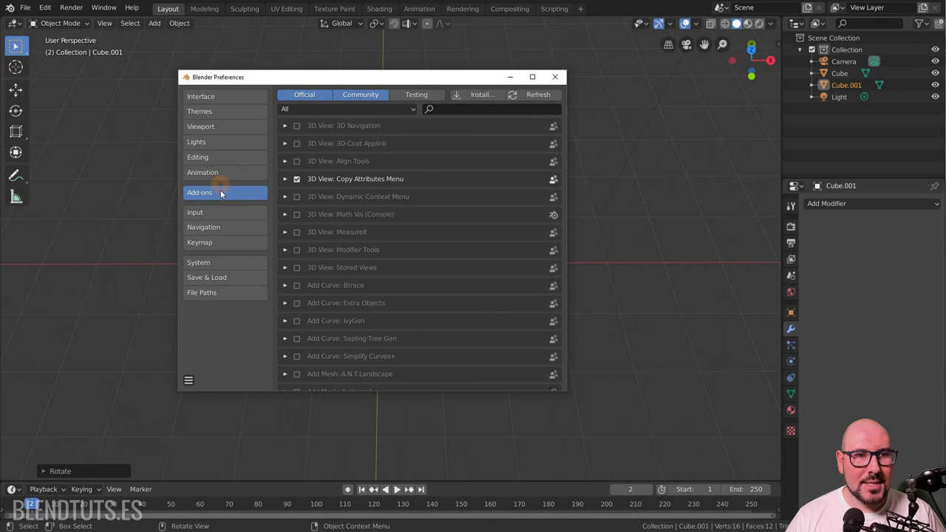
# Enable Default to Advanced Numeric Input in Preferences > Input and close the window.
pyautogui.click(225, 222)
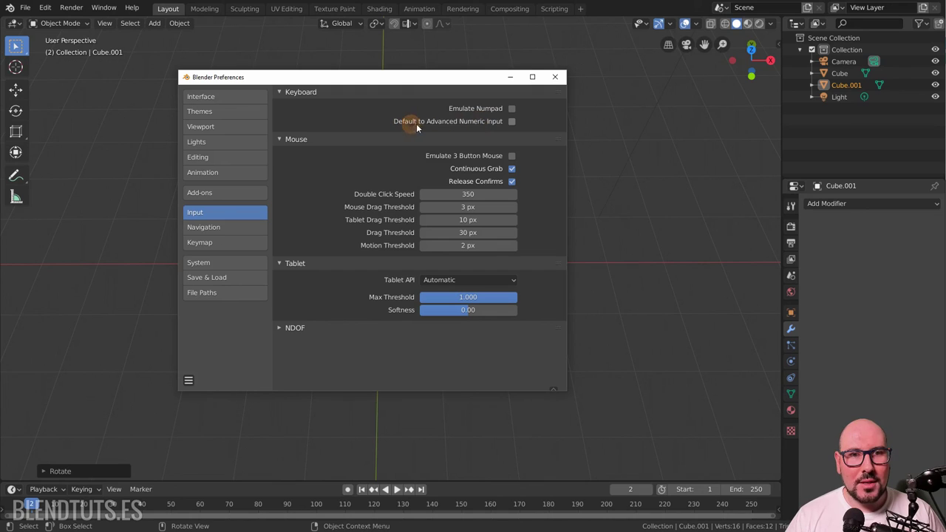
pyautogui.click(515, 126)
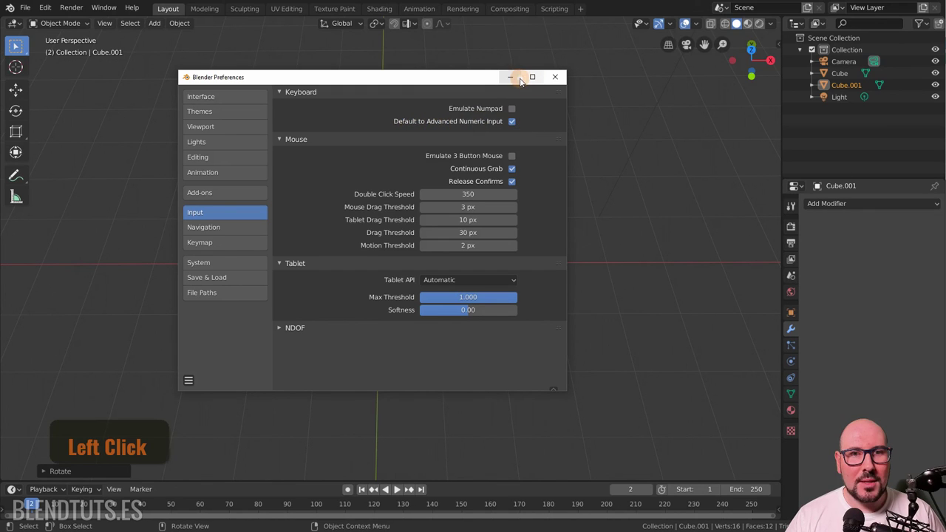
pyautogui.click(520, 86)
pyautogui.click(522, 170)
# Rotate the right cube by 360/3 (120°) about global Z, then select the left cube.
pyautogui.press('r')
pyautogui.press('z')
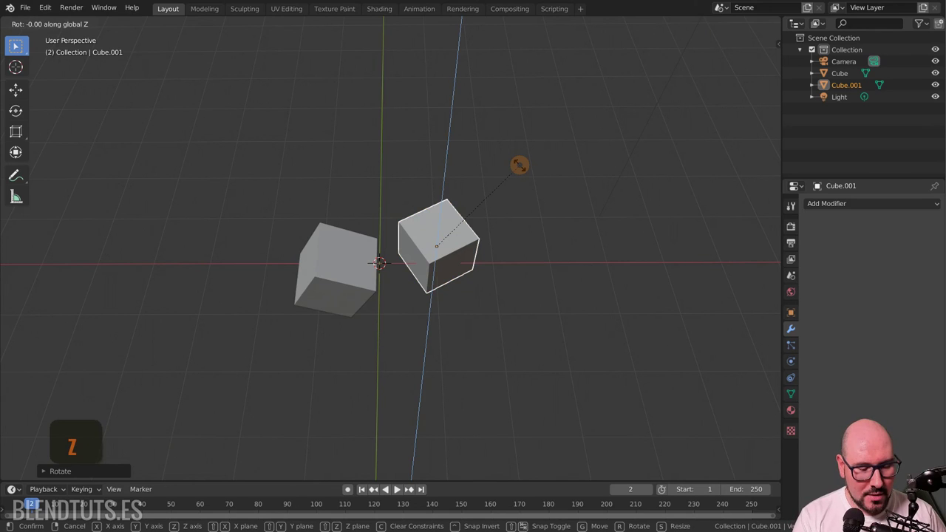
pyautogui.press('3')
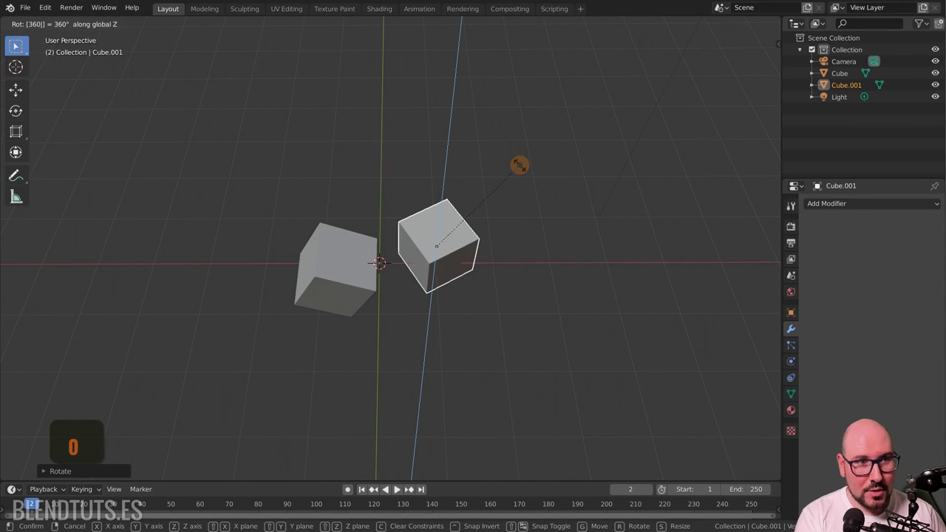
pyautogui.press('shift+7')
pyautogui.press('3')
pyautogui.press('Return')
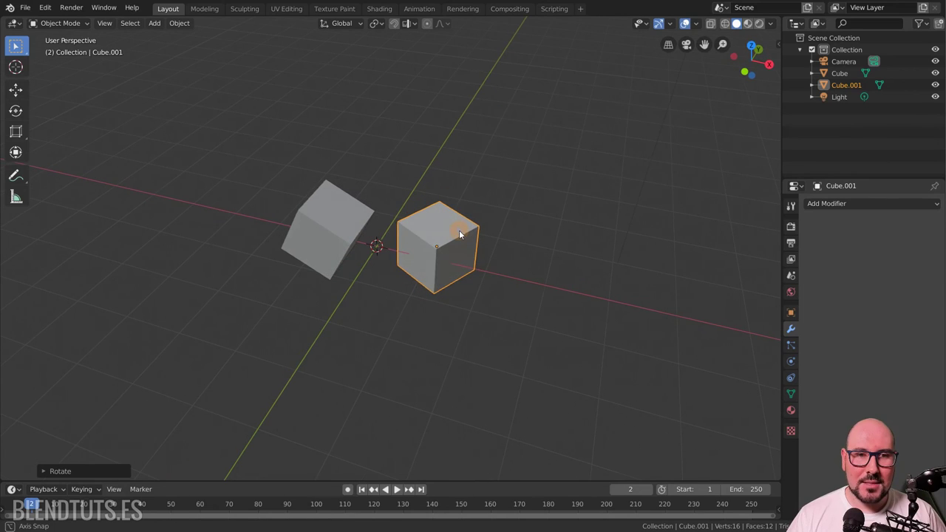
pyautogui.click(364, 230)
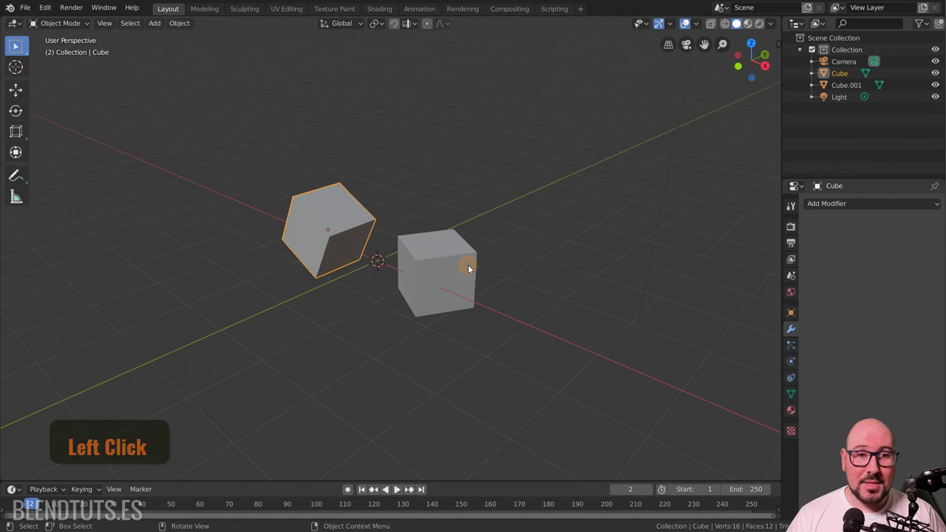
pyautogui.press('z')
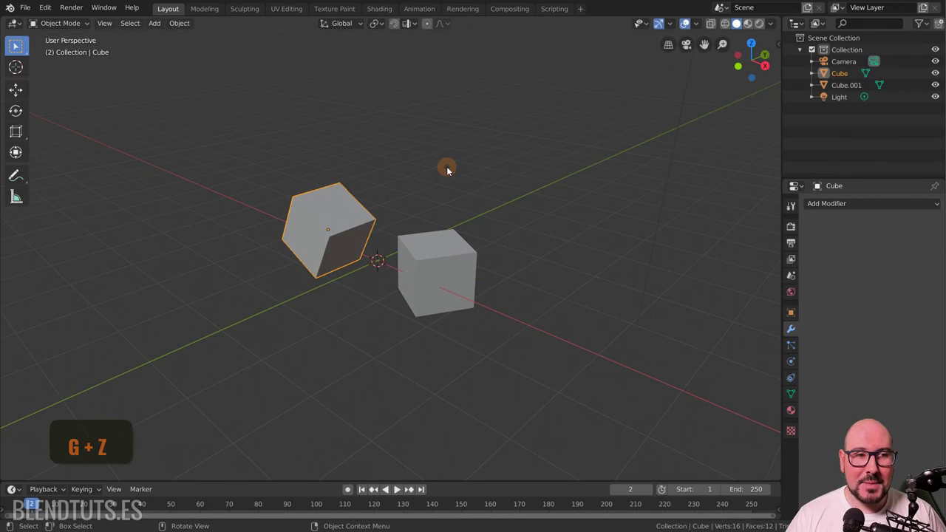